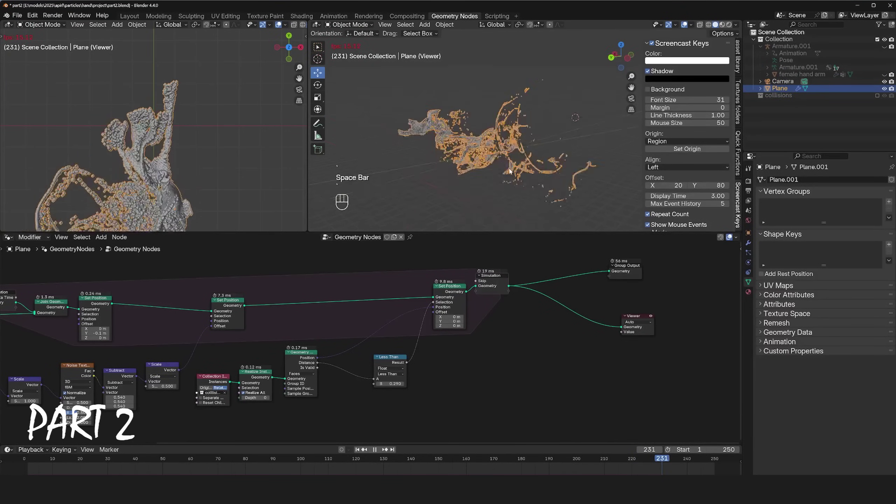
Stop playback and add a Vector Math Scale (10) node on the Y −0.1 Combine XYZ drift into Set Position Offset
key(space)
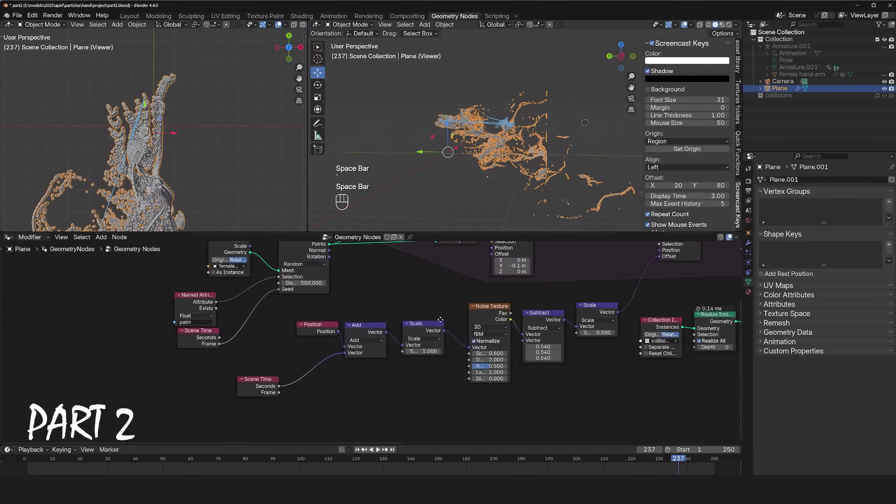
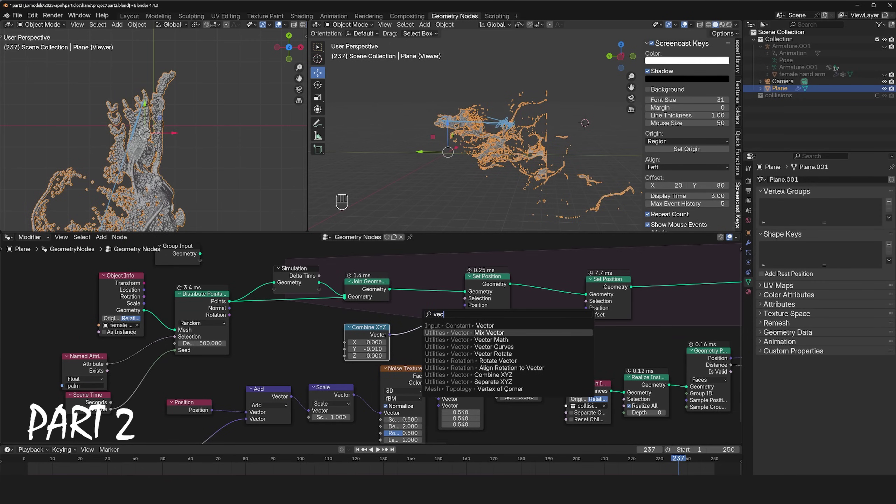
click(420, 314)
click(441, 334)
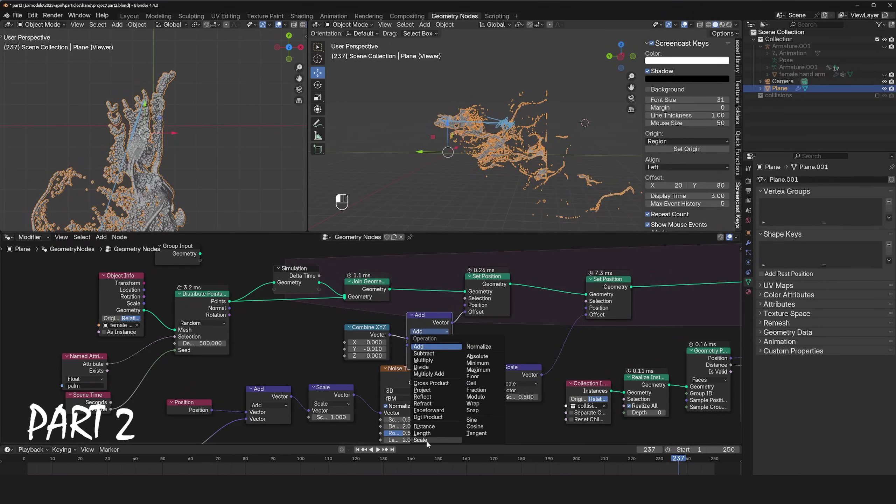
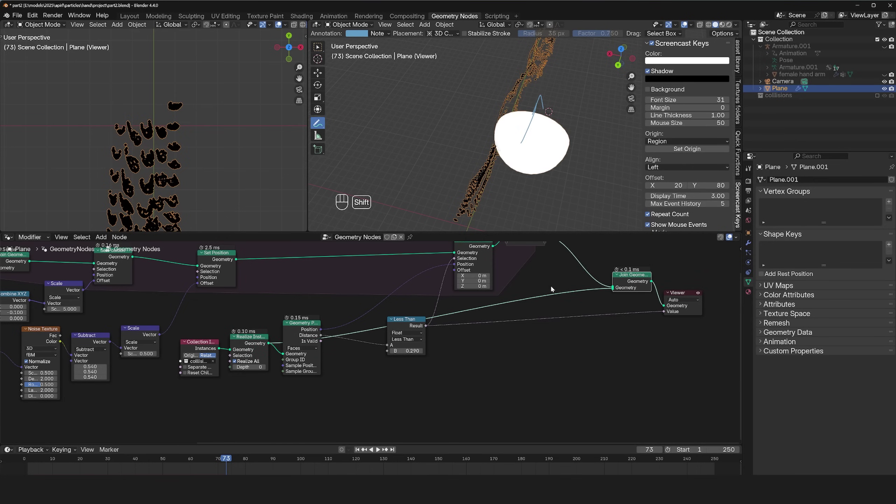
Route Realize Instances through Mesh to Curve into Join Geometry, wire it to the Viewer and replay
click(554, 288)
key(g)
click(594, 370)
key(space)
key(`)
key(space)
key(space)
key(`)
key(`)
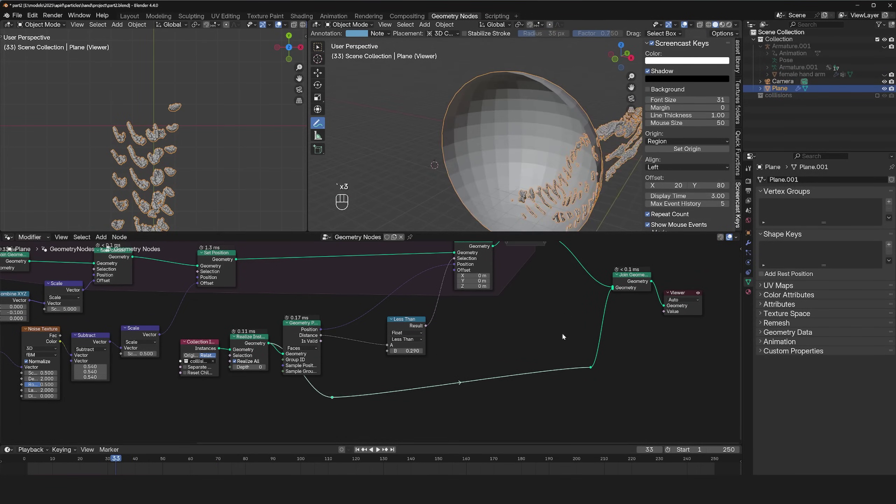
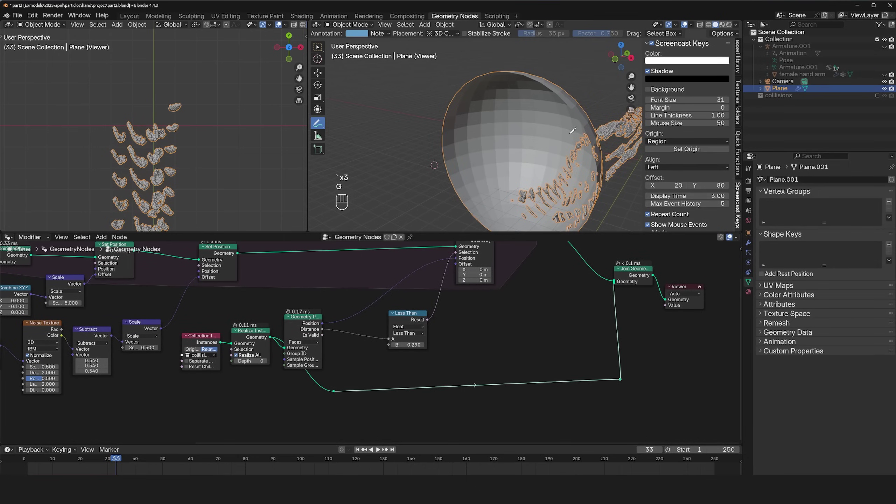
key(`)
key(shift+a)
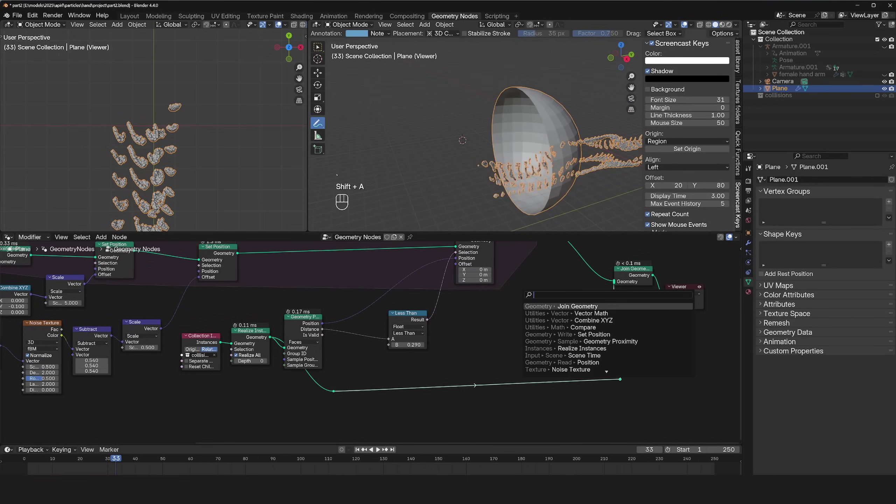
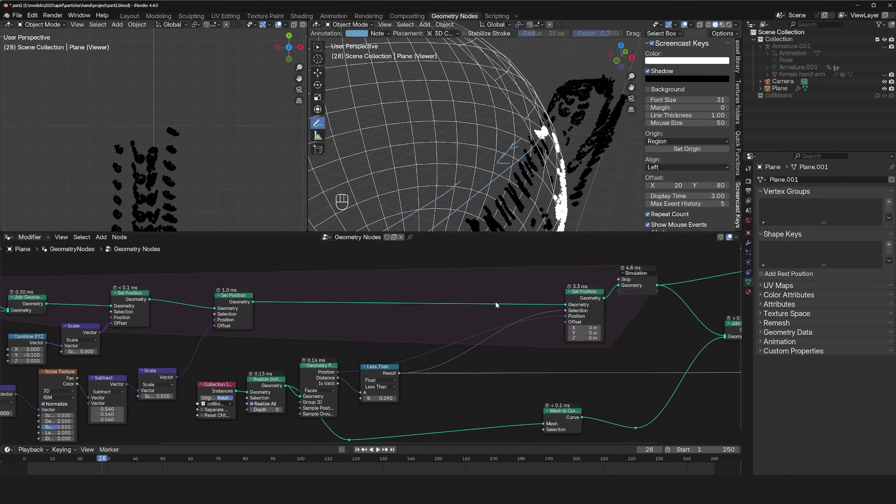
Store a Boolean 'hit' attribute from the Less Than collision test inside the simulation and play to check
key(shift+a)
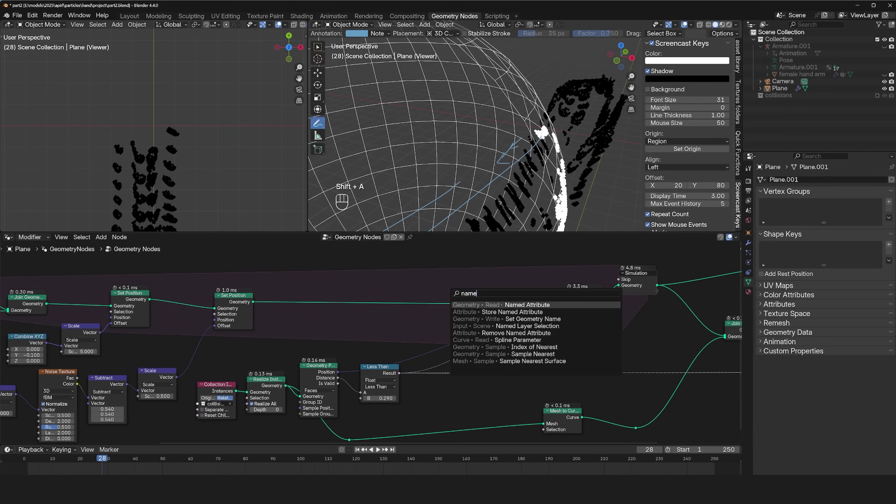
key(`)
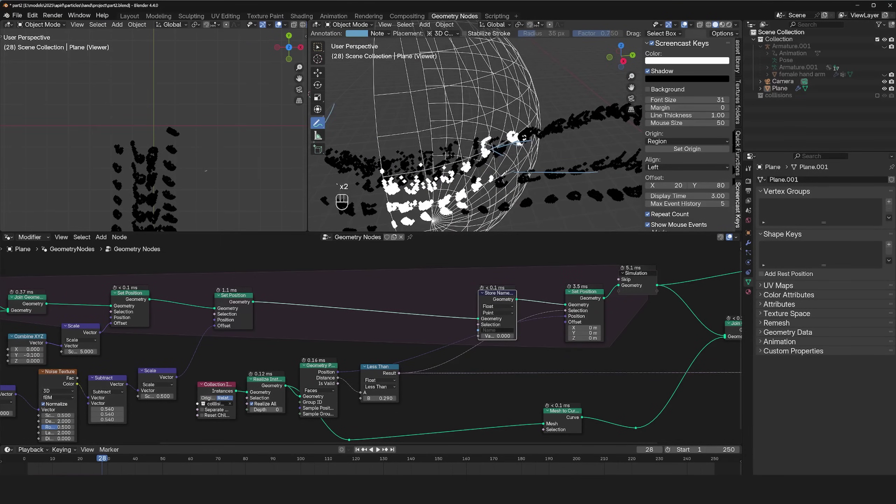
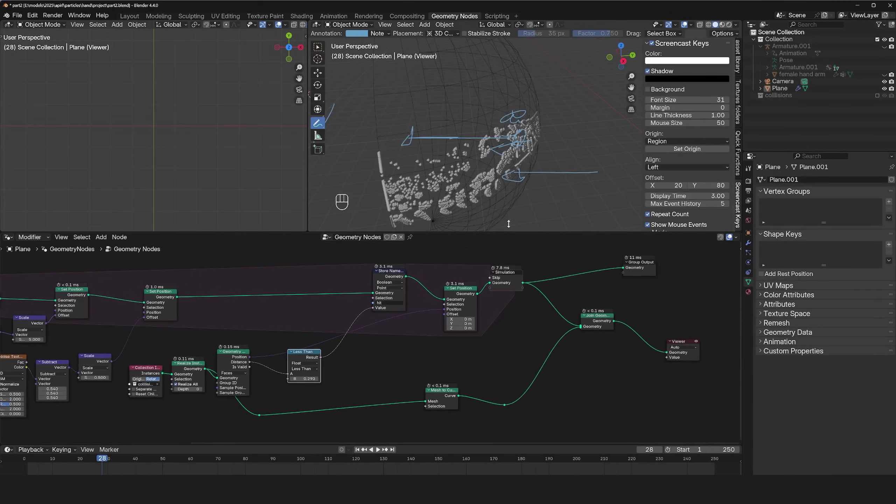
click(16, 469)
key(space)
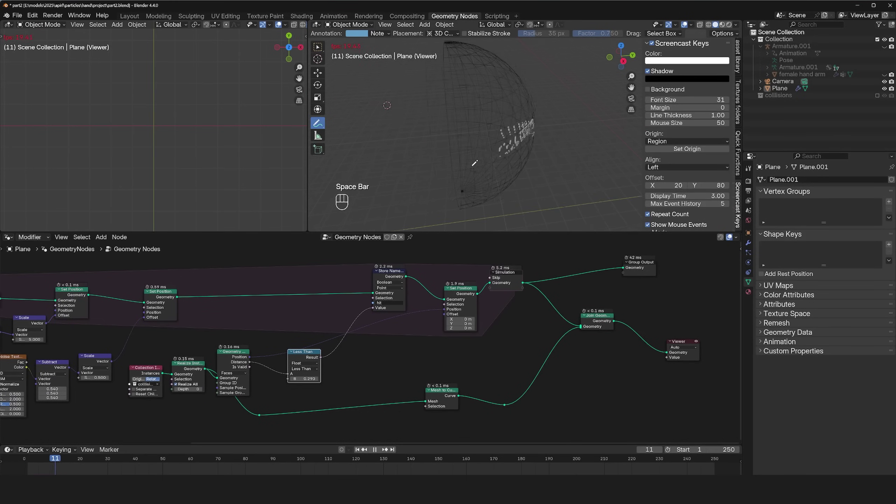
key(Escape)
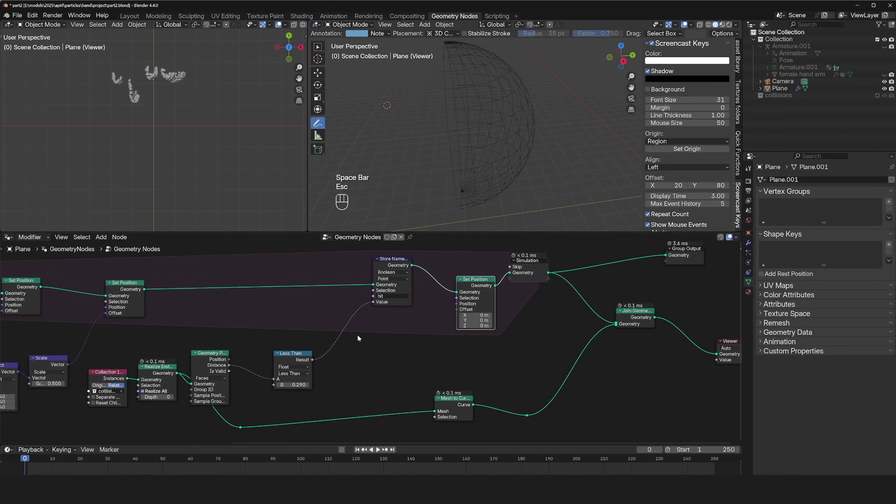
key(space)
Read the 'hit' Named Attribute into the Viewer's Value and replay to preview it
key(space)
key(shift+a)
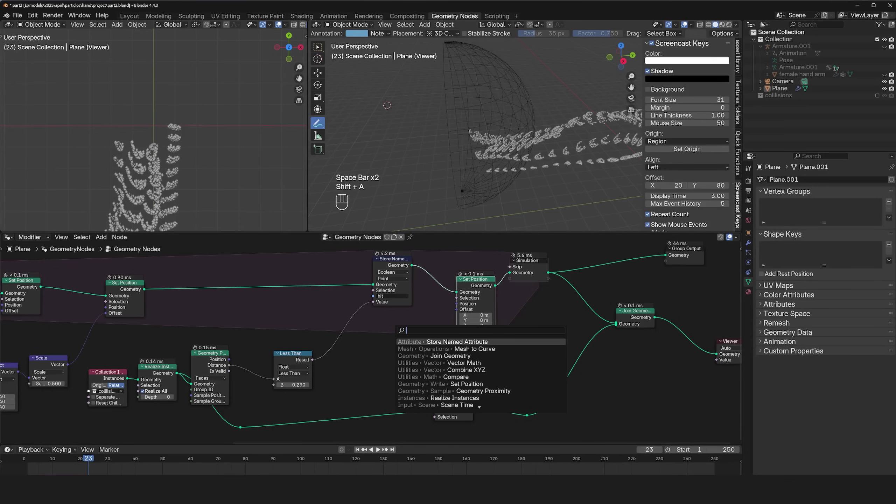
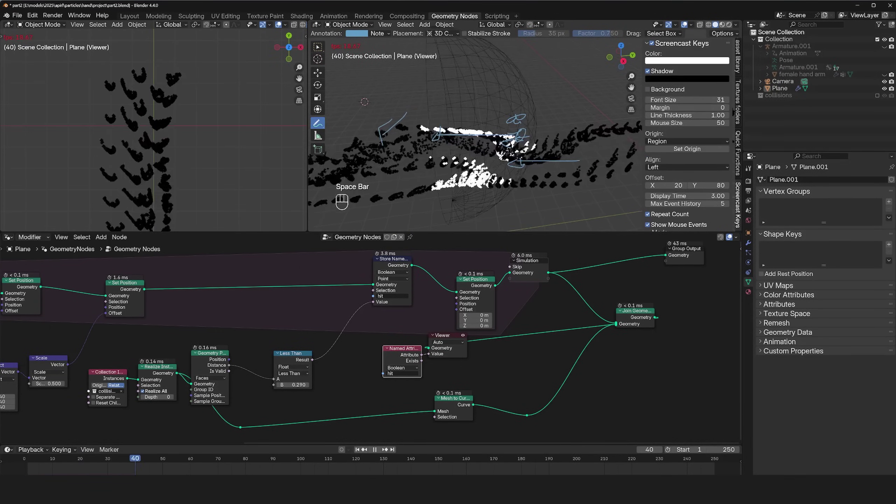
key(space)
key(space)
key(`)
key(`)
key(`)
key(`)
key(space)
key(space)
key(`)
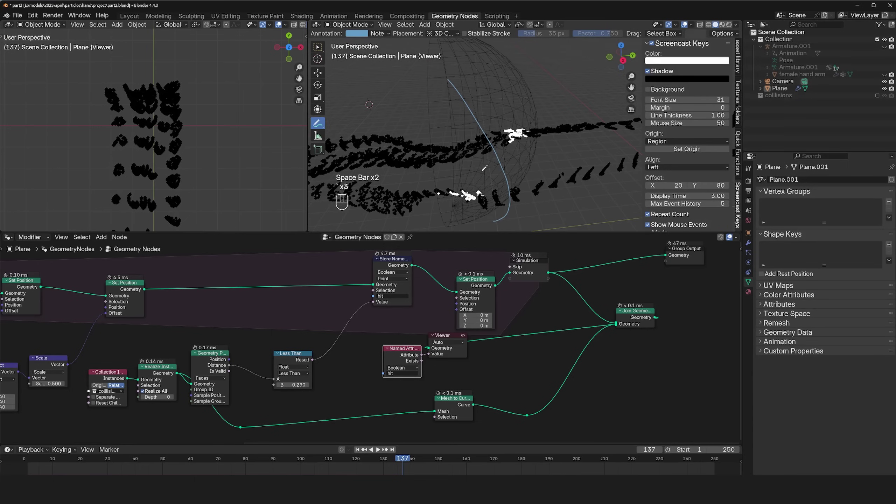
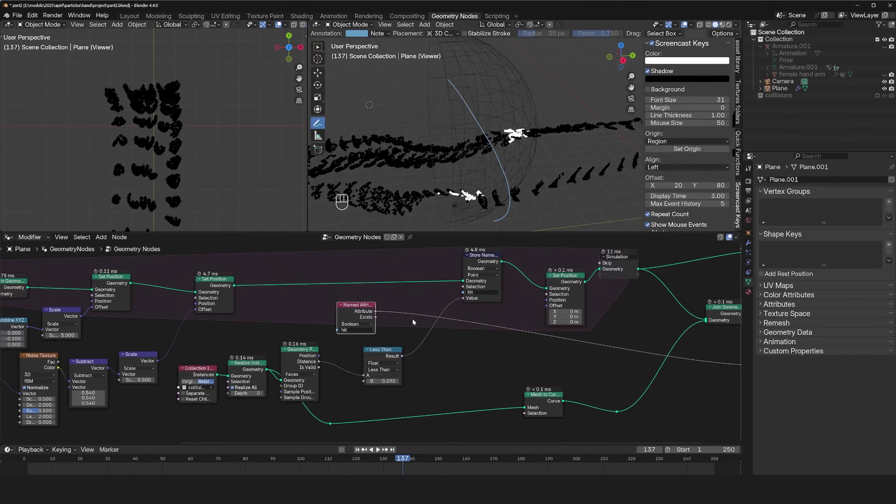
Add the stored 'hit' value to the new Less Than result with a Math Add node feeding Store Named Attribute, then play
key(shift+a)
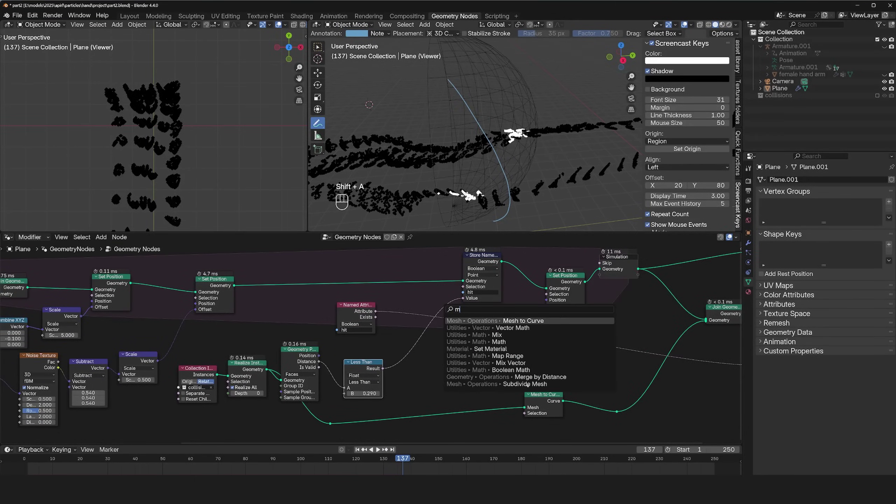
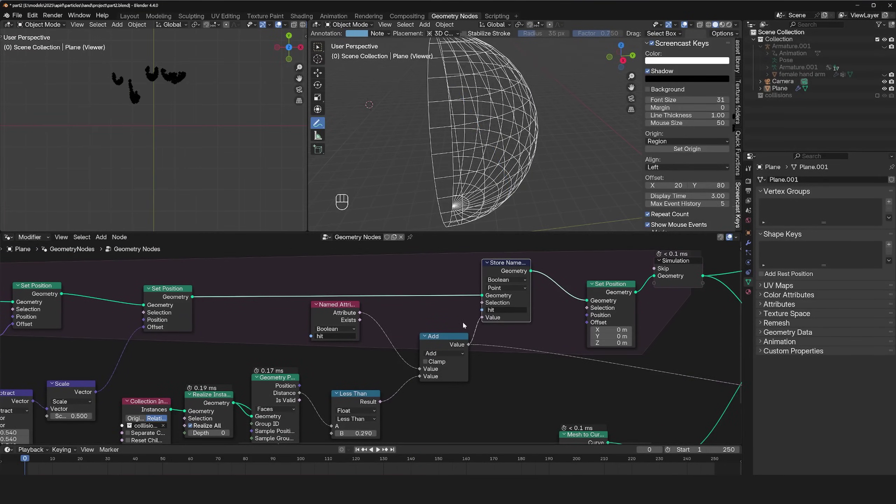
click(331, 317)
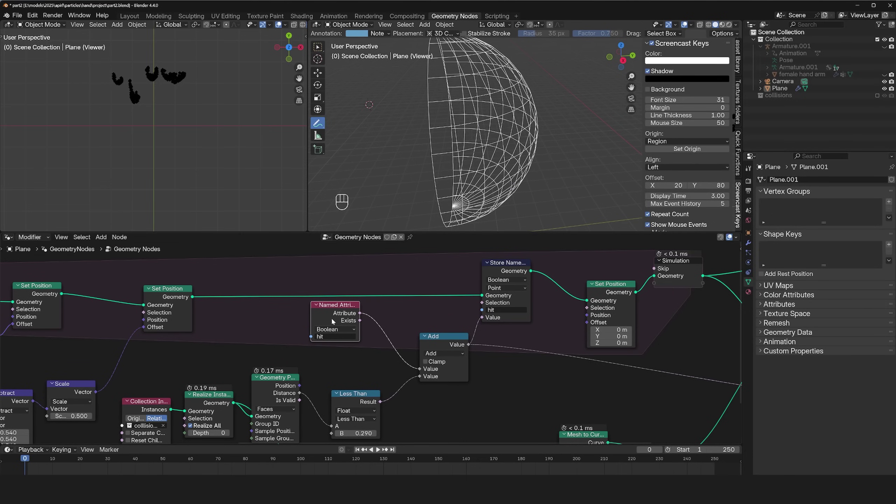
key(Right)
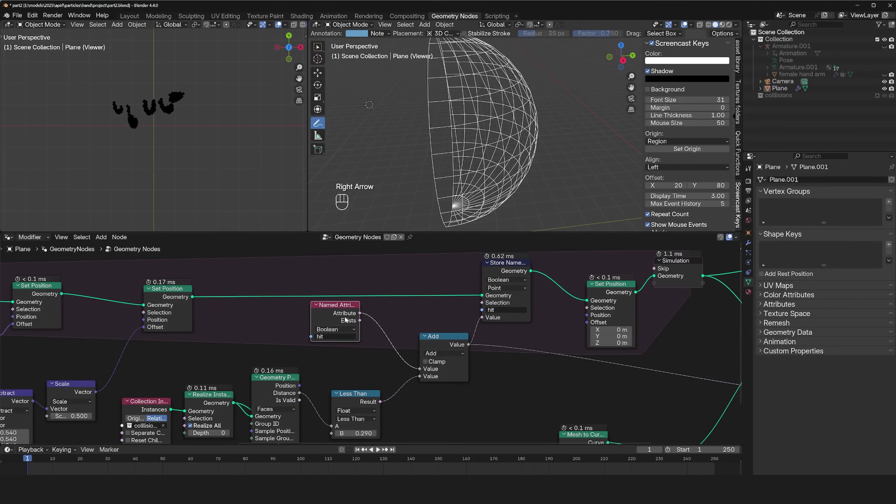
key(space)
key(space)
key(space)
key(space)
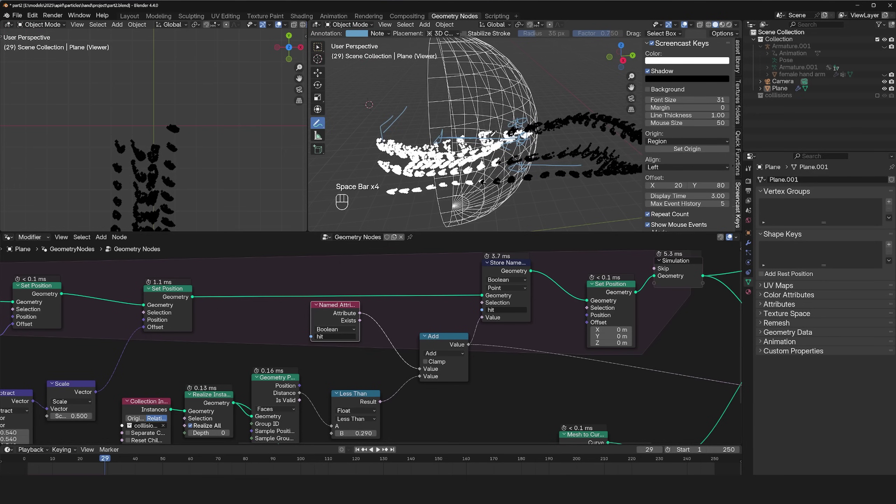
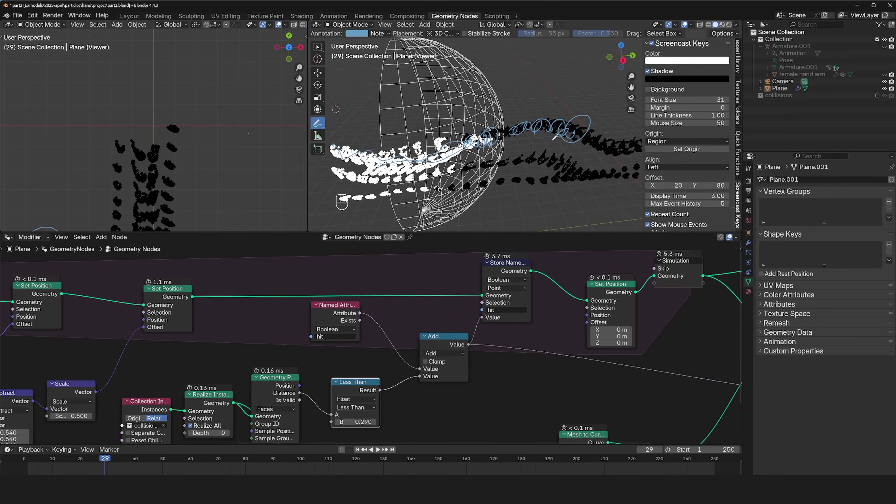
Replay the simulation to watch particles keep their hit state against the distance-below-0.29 test
key(space)
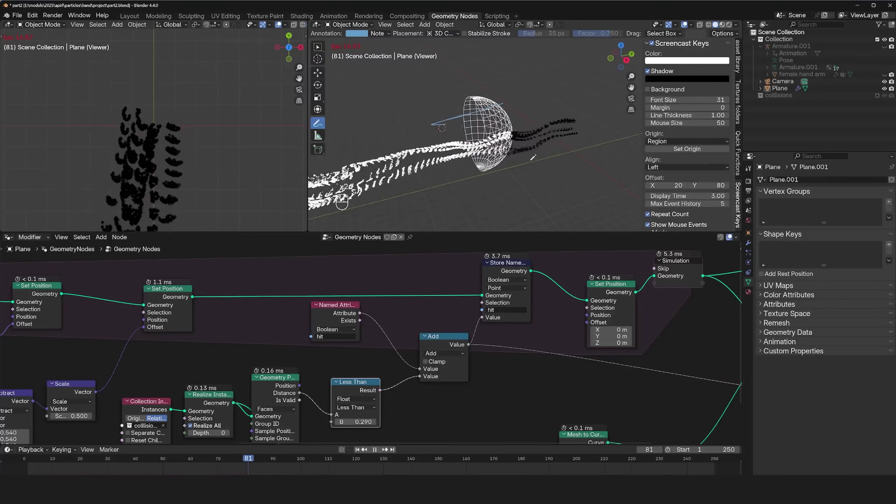
key(space)
key(`)
key(space)
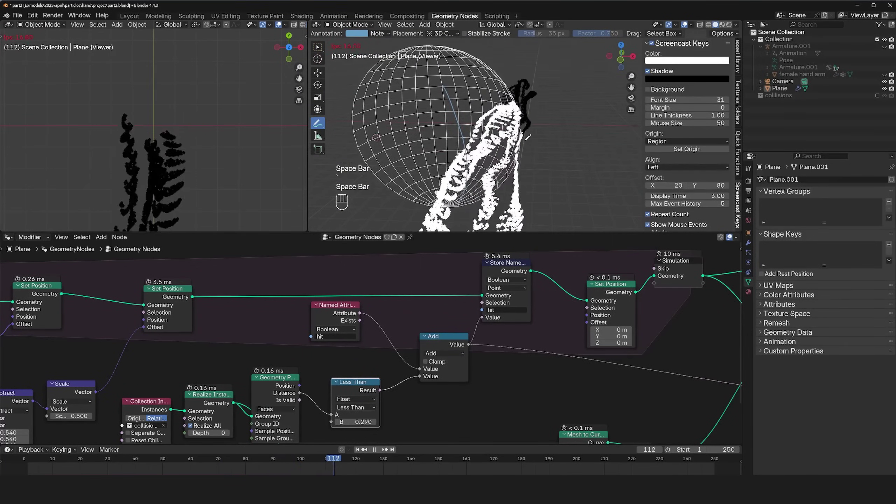
Duplicate the 'hit' Named Attribute node and use it as the Set Position selection
key(space)
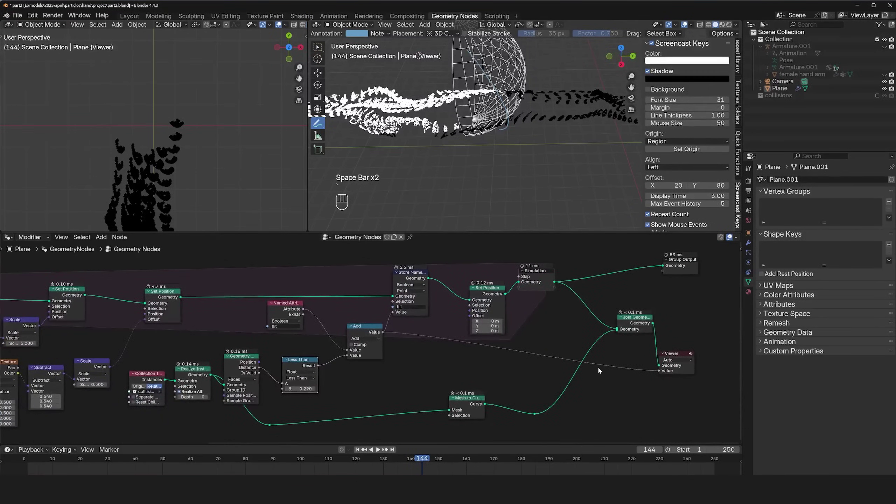
click(410, 281)
click(281, 307)
key(shift+d)
click(411, 340)
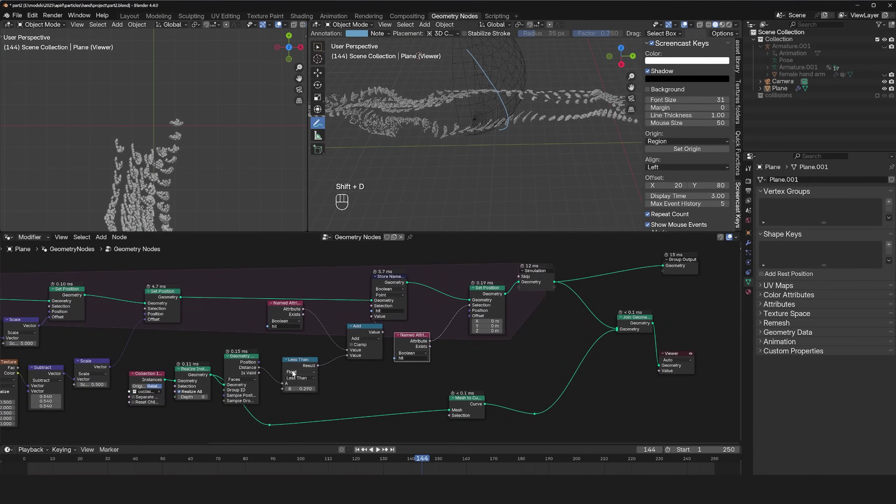
click(263, 363)
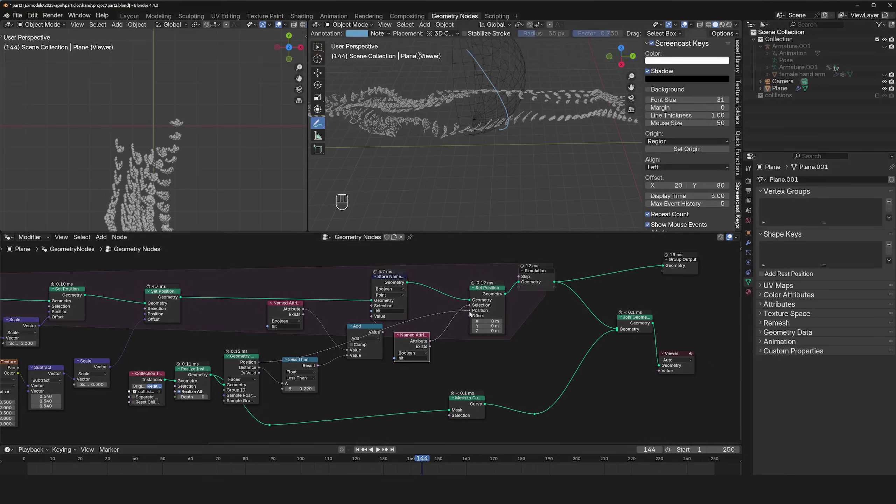
Replay the simulation from the start to frame 108 and select the Plane object
key(space)
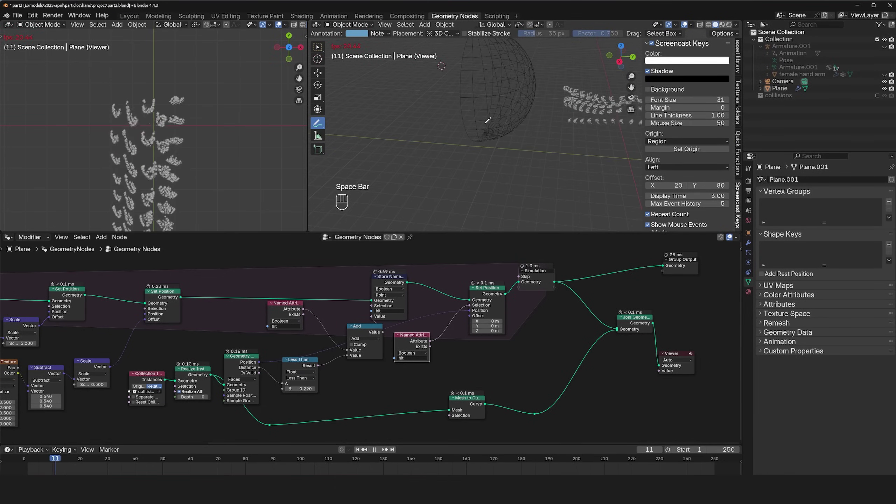
key(Escape)
key(space)
key(space)
click(394, 38)
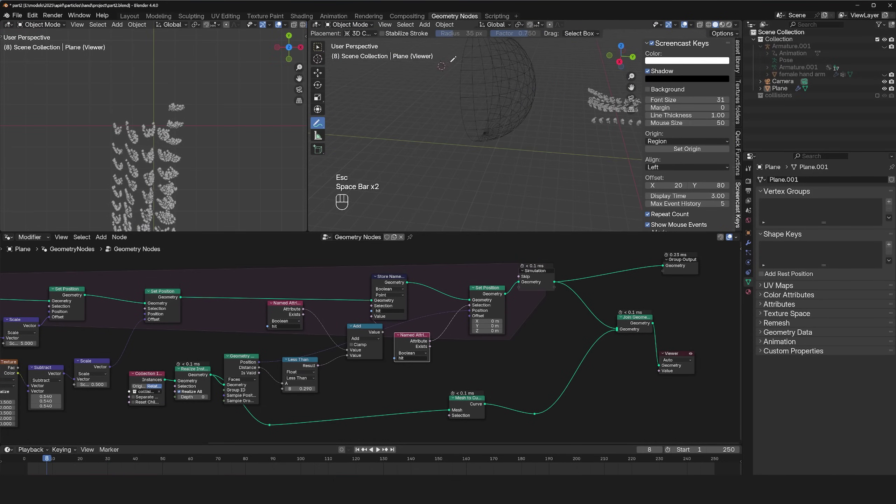
key(Tab)
key(Tab)
key(space)
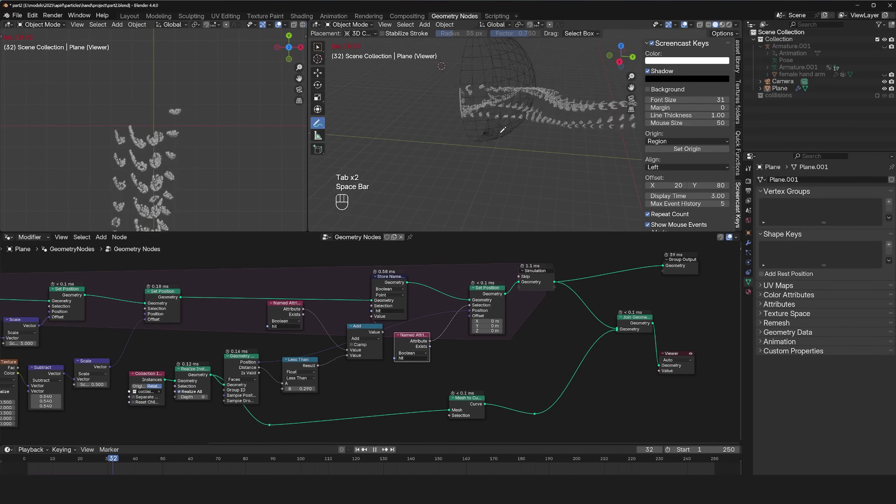
key(`)
key(`)
key(`)
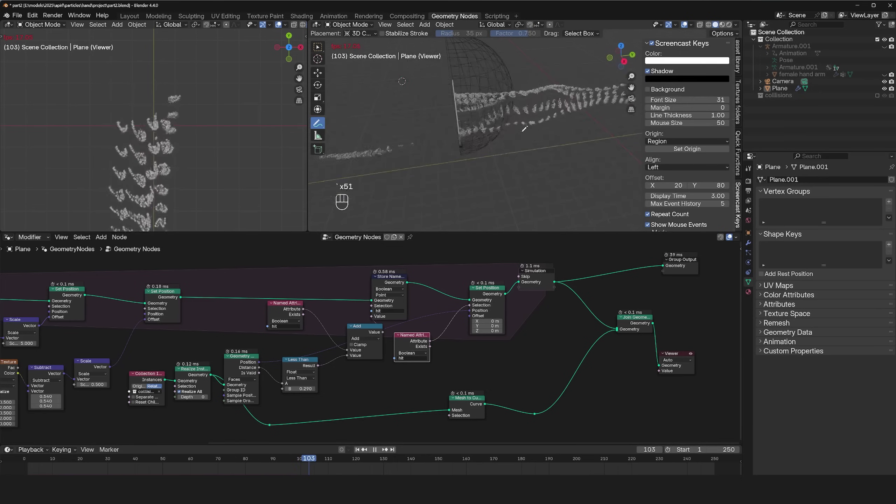
key(`)
key(space)
key(`)
click(455, 89)
key(ctrl+z)
Unhide the collisions collection and select the collision sphere
click(464, 98)
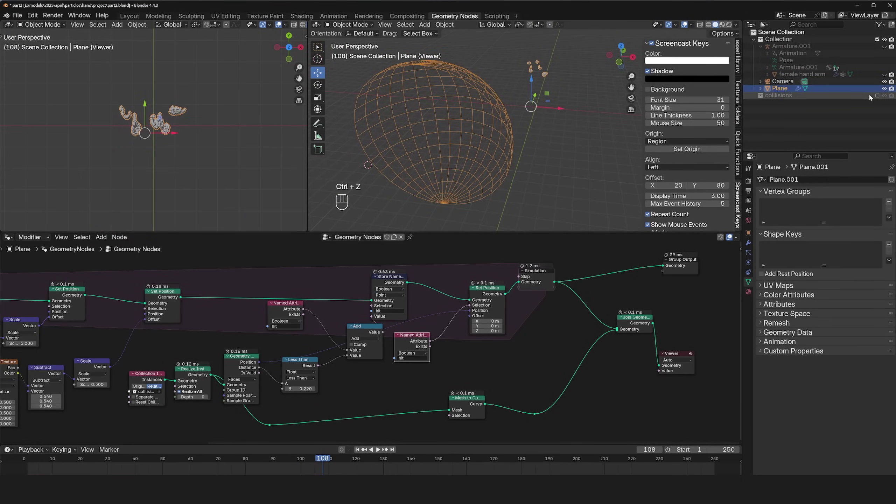
click(879, 96)
click(795, 103)
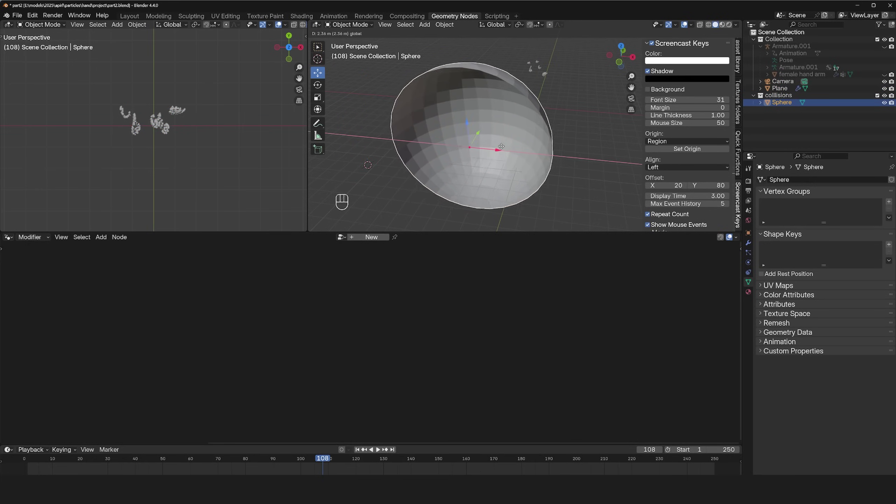
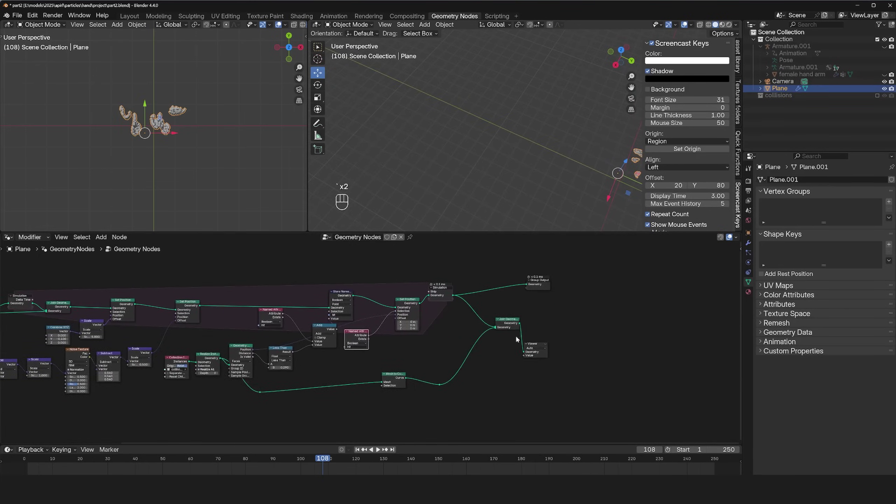
Replay the simulation, then add an Object Info node bringing the hand's geometry into Join Geometry
click(516, 324)
key(space)
key(`)
key(alt+a)
key(`)
key(`)
key(`)
key(`)
key(`)
key(`)
key(space)
key(space)
key(space)
key(space)
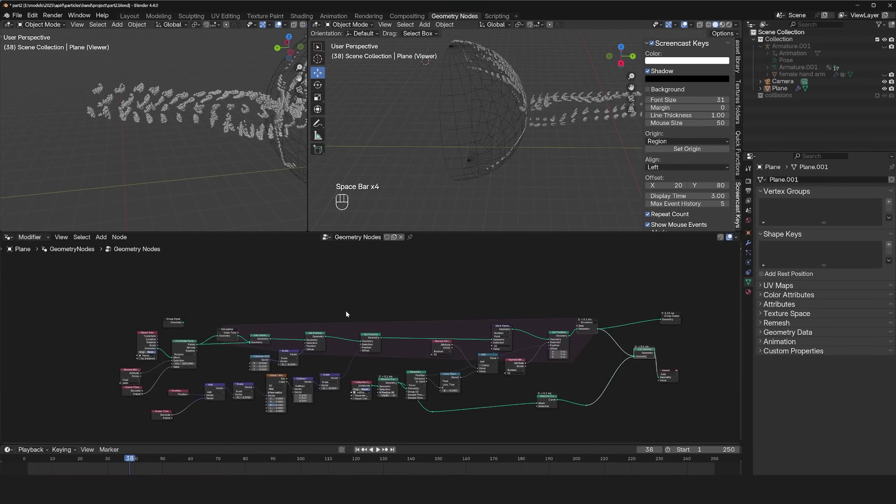
click(183, 321)
click(150, 345)
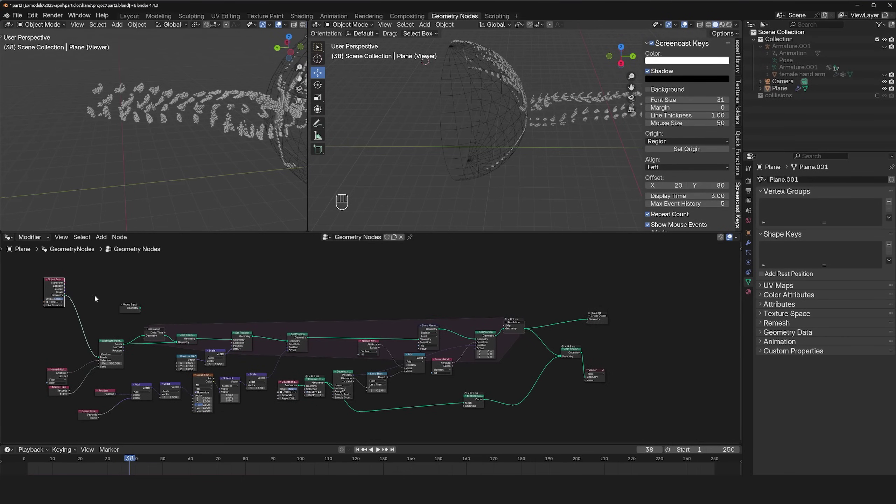
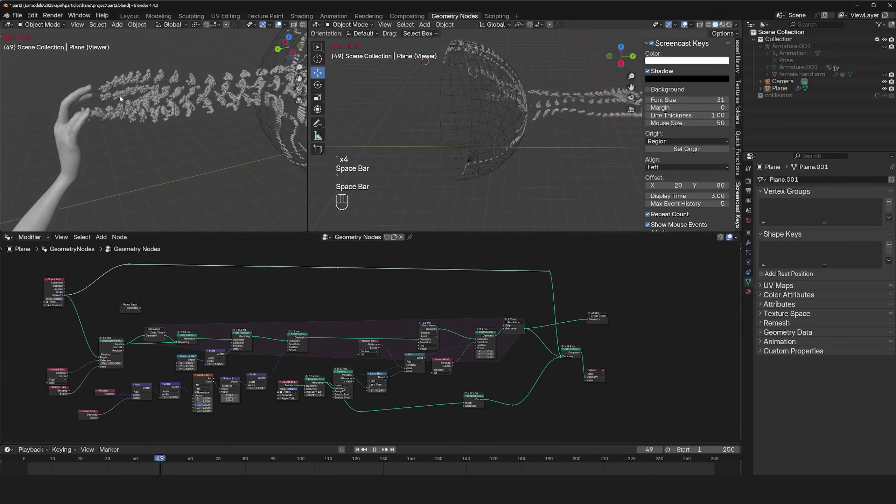
Replay the simulation with the hand shown and bring the velocity nodes into view
key(space)
key(space)
key(space)
key(`)
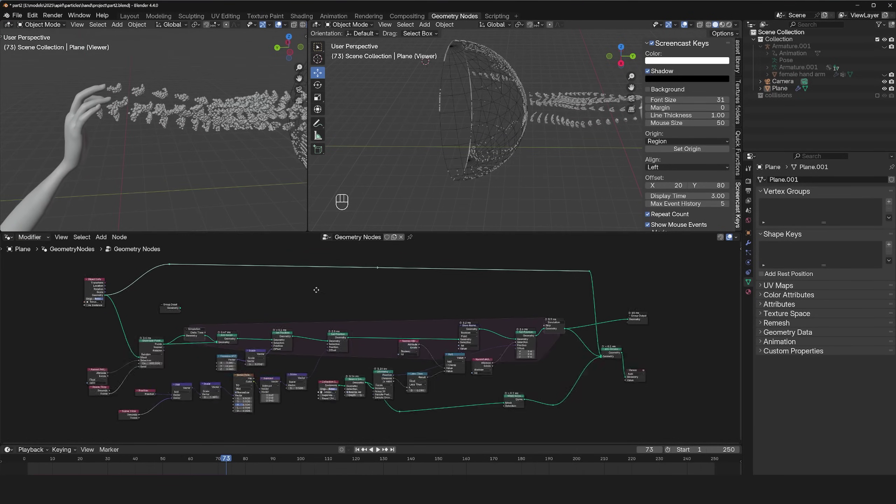
middle_click(400, 351)
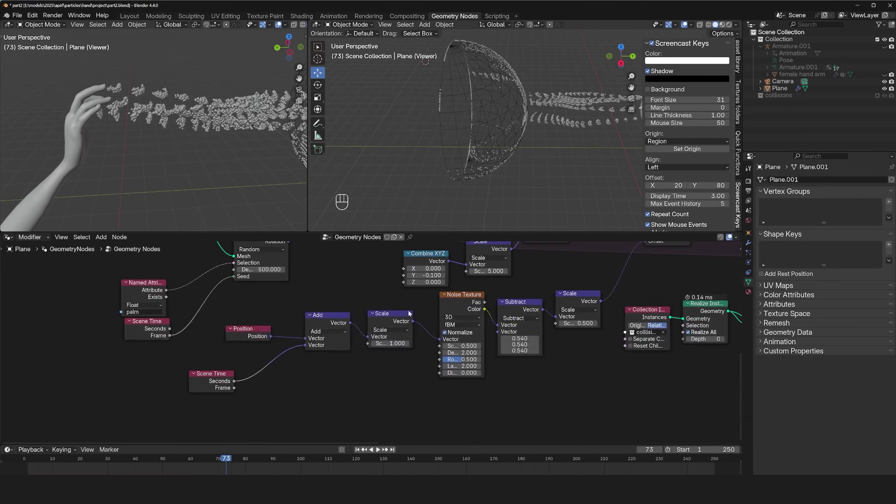
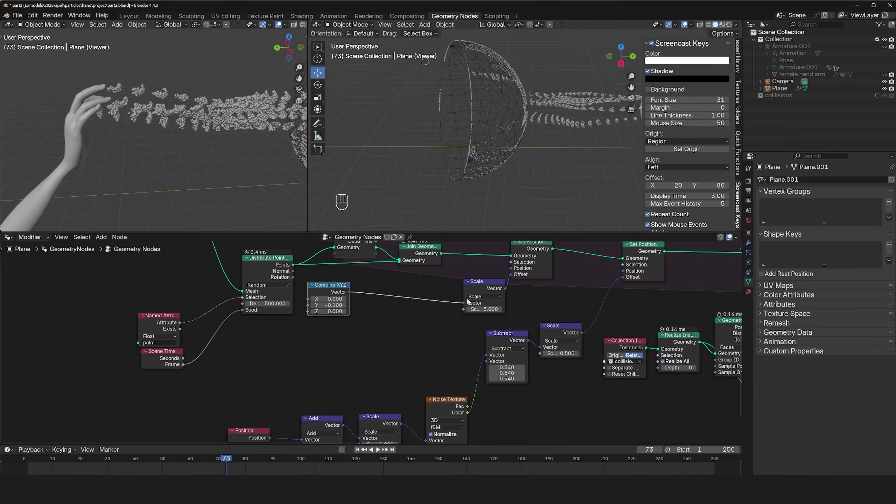
Scale the initial push by a Random Value between 0.5 and 1 and replay the widened stream
click(484, 294)
key(shift+d)
key(shift+a)
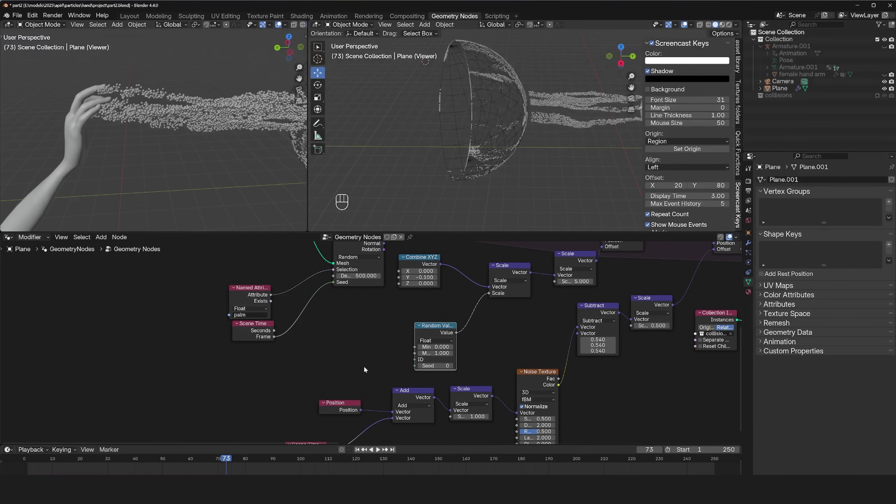
key(space)
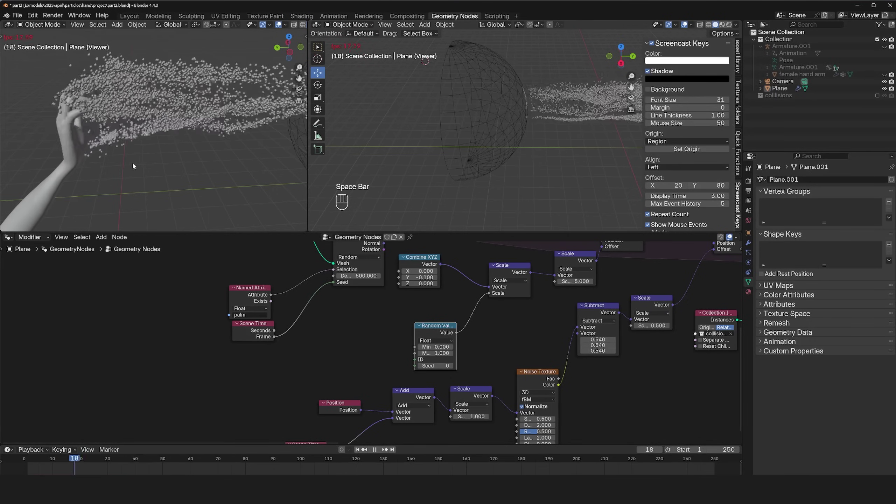
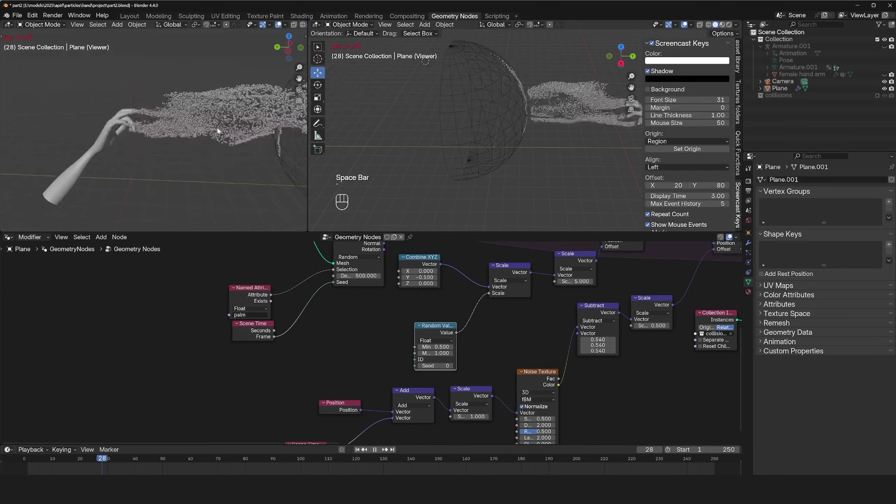
Pause playback and change the Scale after Subtract from 0.5 to 0.49
key(`)
key(`)
key(`)
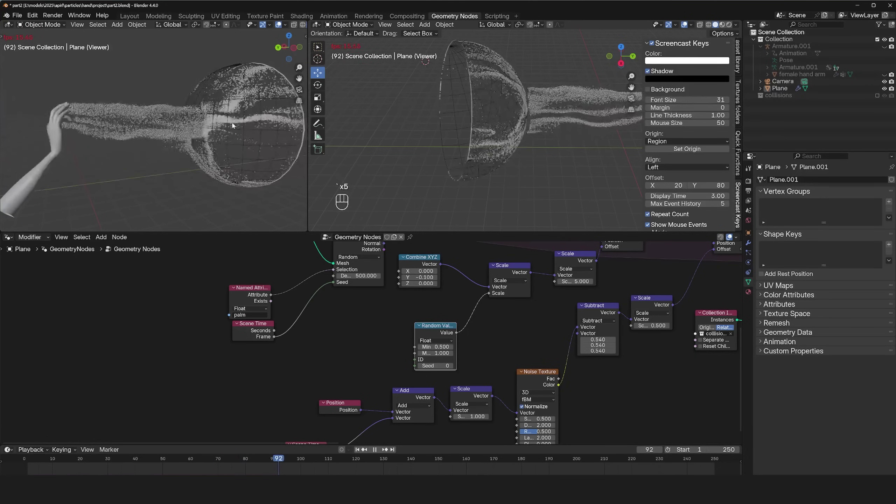
key(space)
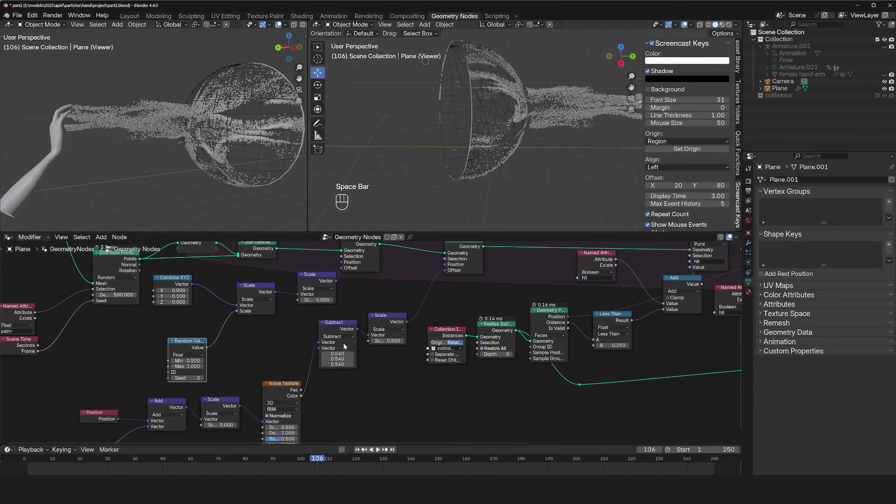
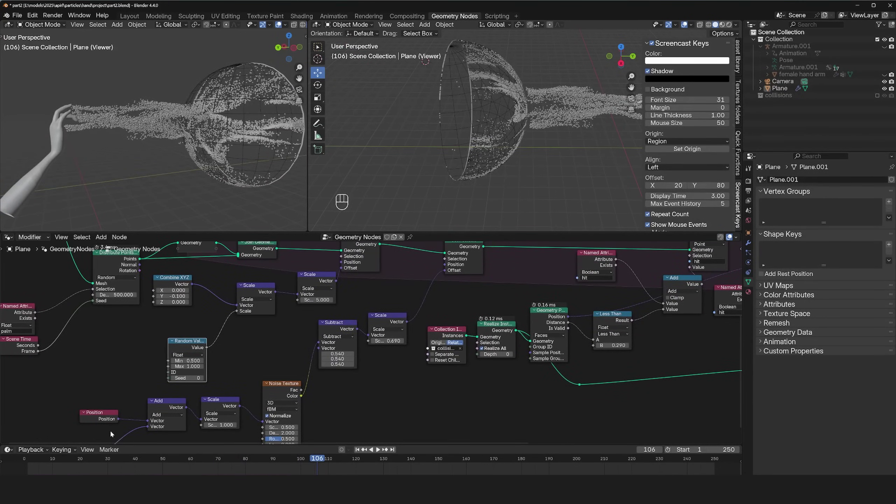
click(19, 464)
Replay the stream hitting the sphere to frame 173 and frame the whole node tree
key(space)
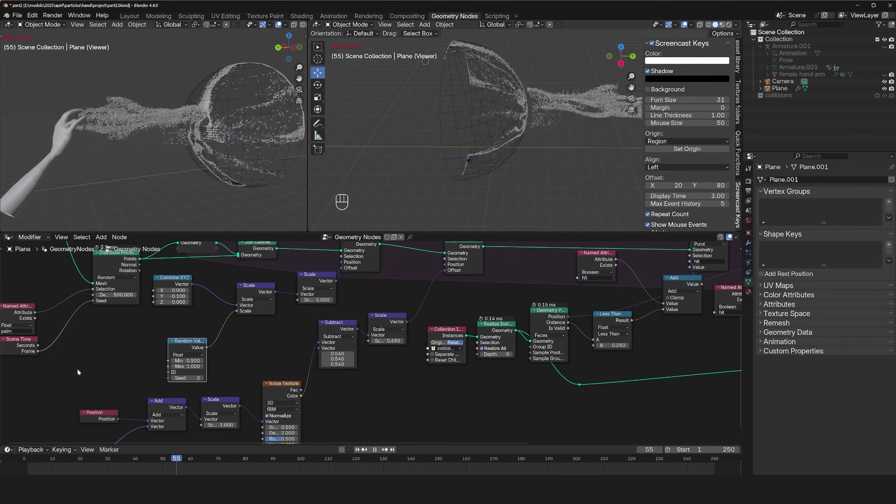
key(`)
key(`)
key(`)
key(`)
key(`)
key(`)
key(`)
key(`)
key(`)
key(space)
key(`)
key(`)
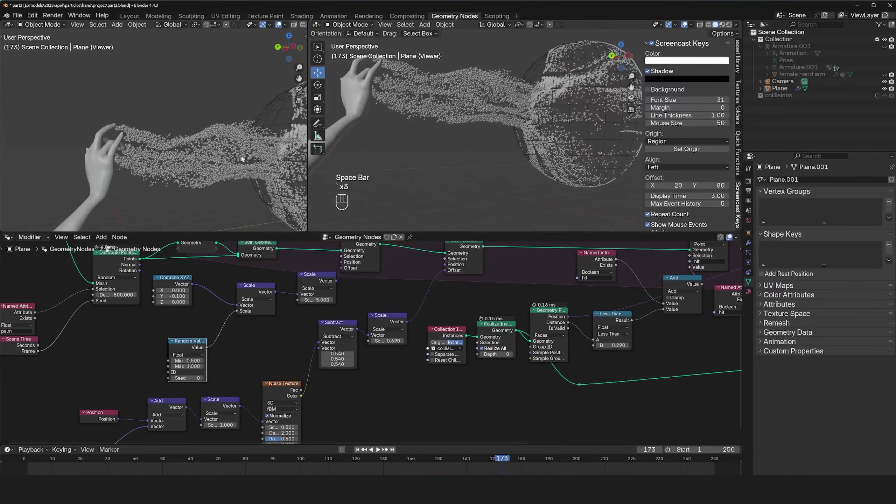
key(`)
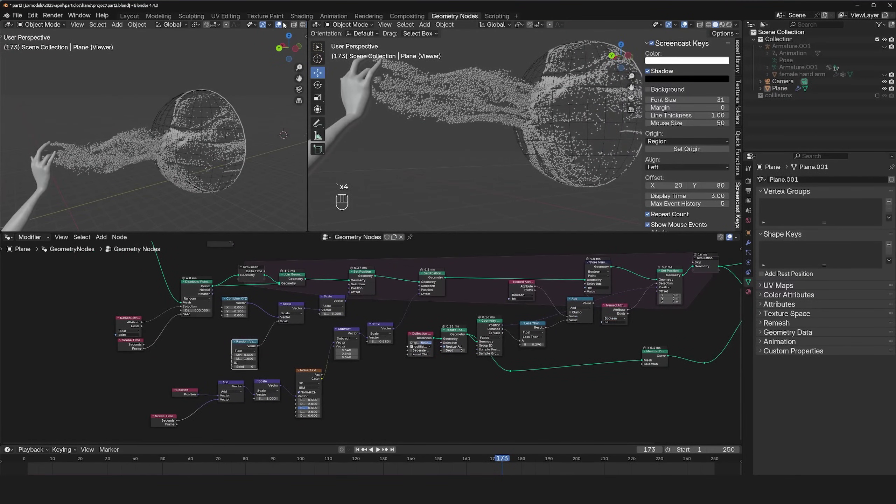
Switch to rendered shading, save part2.blend, and add a Set Material node with a new 'lights' material before Join Geometry
click(297, 27)
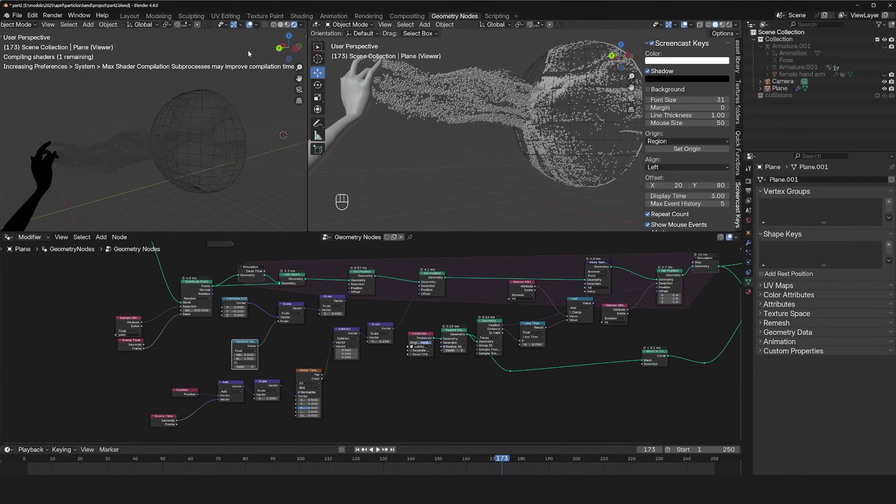
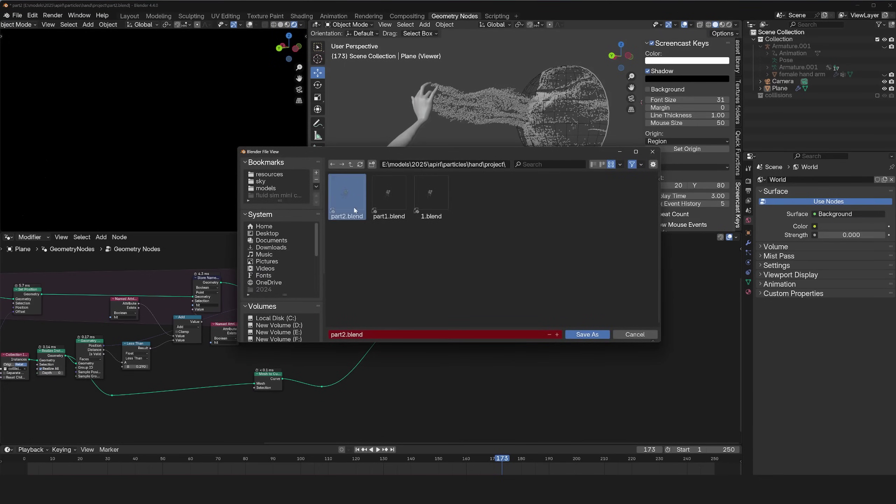
key(ctrl+shift+s)
key(shift+a)
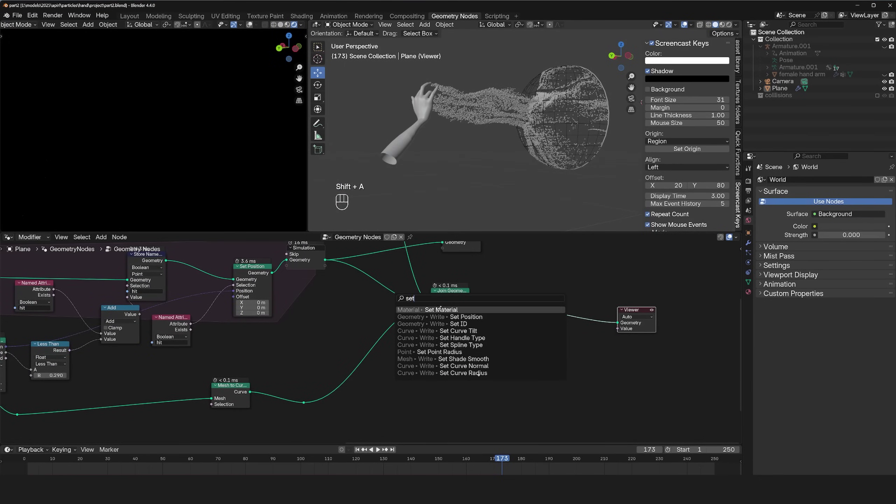
click(379, 275)
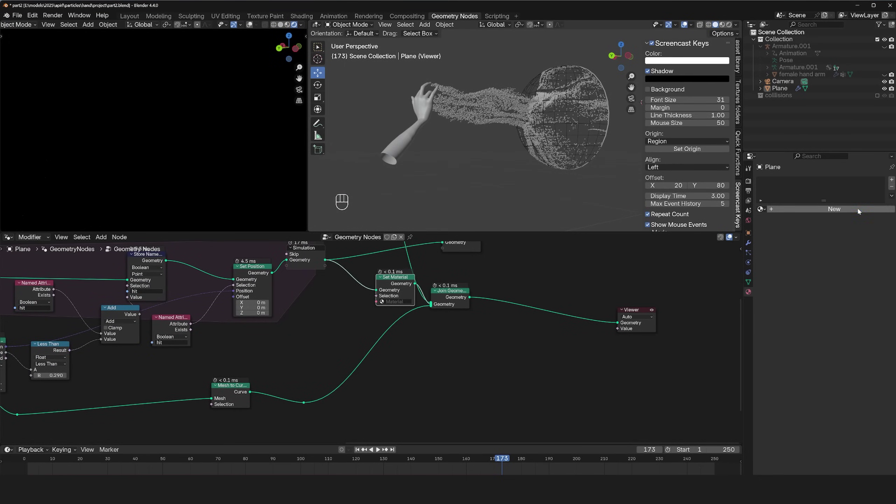
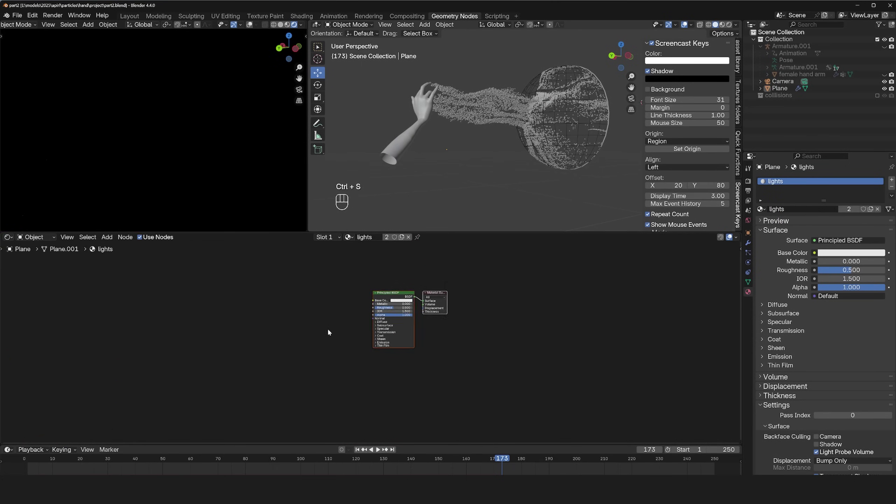
Mix a purple strength-6.5 Emission with a Transparent BSDF at Fac 0.987 in the 'lights' material
key(shift+a)
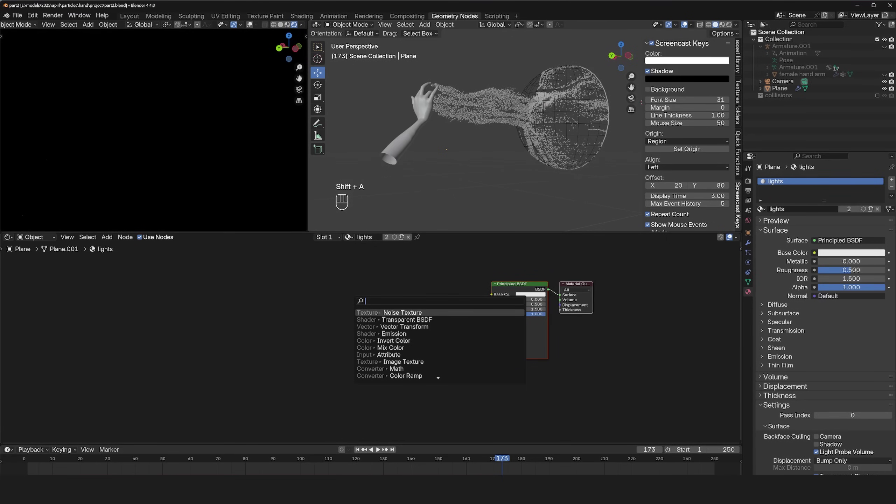
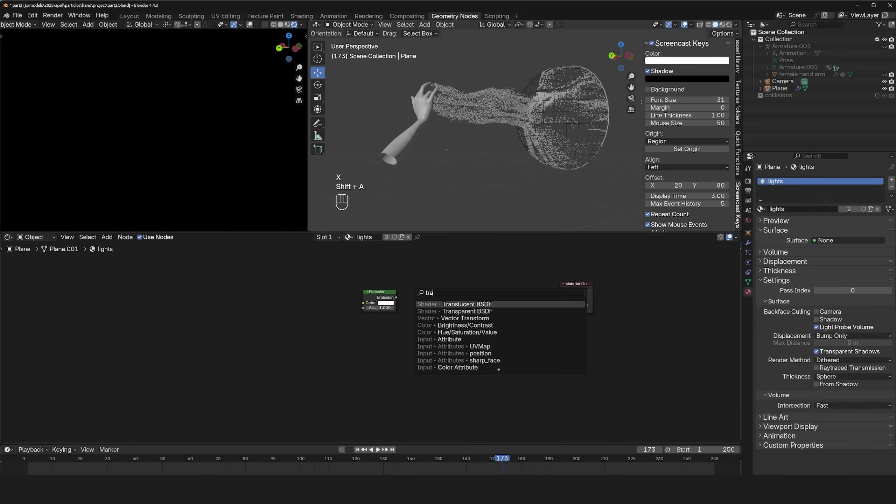
click(379, 321)
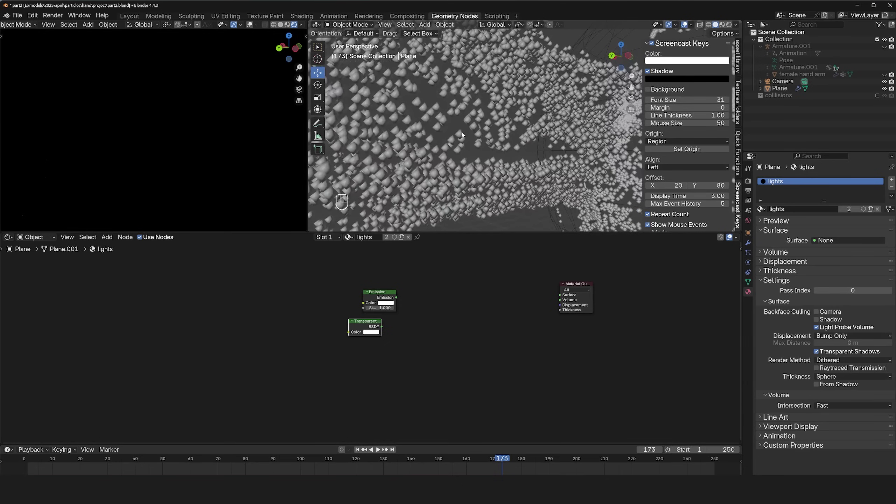
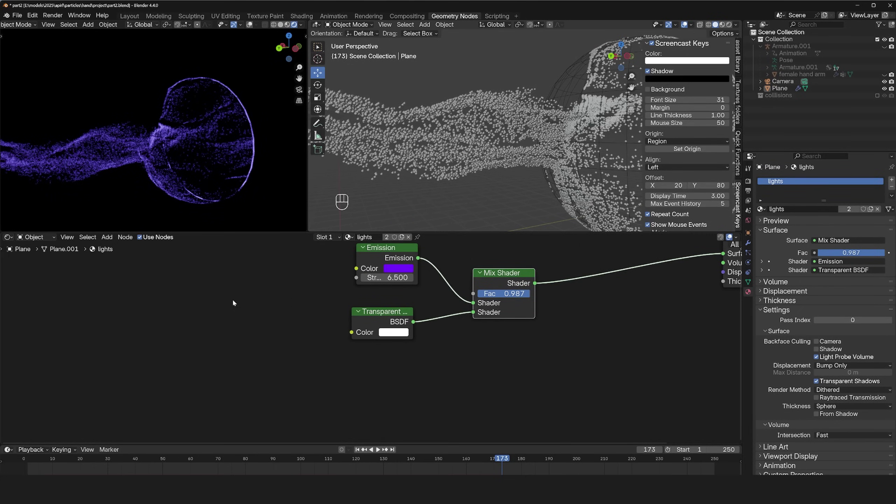
click(26, 459)
Play the glowing purple stream, then select the Camera for render setup
key(space)
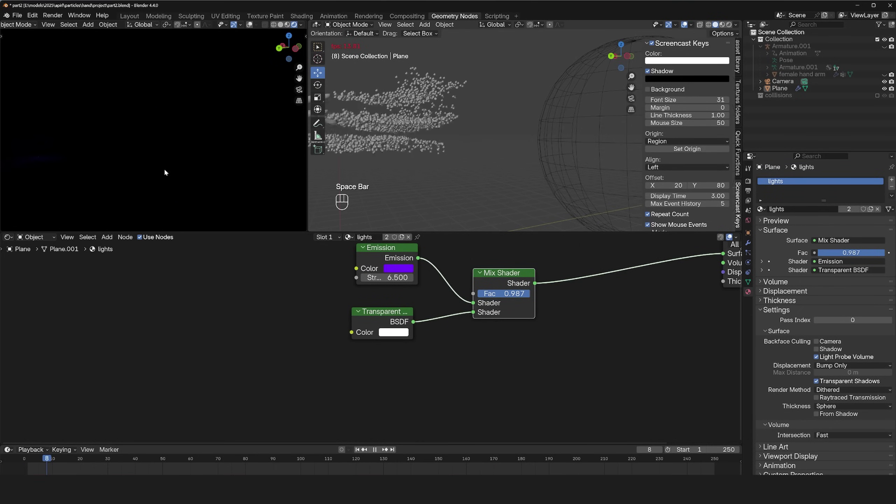
key(space)
key(space)
key(space)
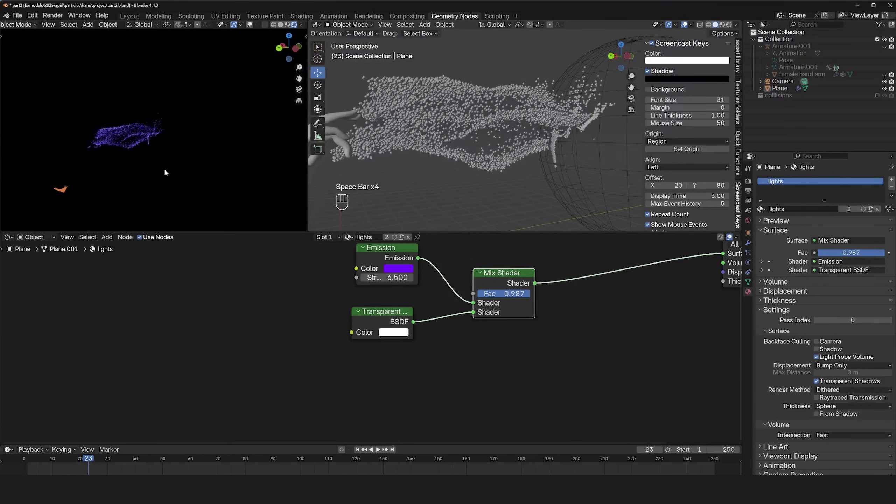
key(ctrl+alt+KP_0)
click(562, 65)
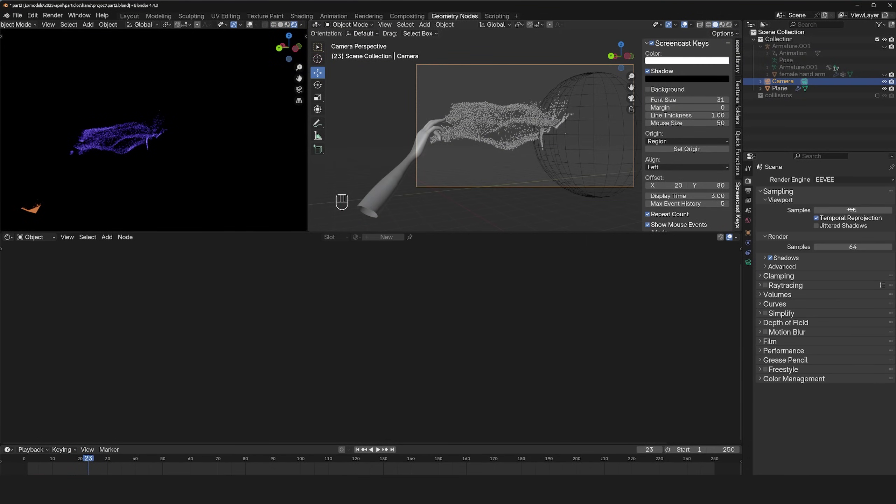
Set EEVEE viewport samples to 16 and enable raytracing in Render properties
click(768, 287)
click(767, 287)
click(768, 288)
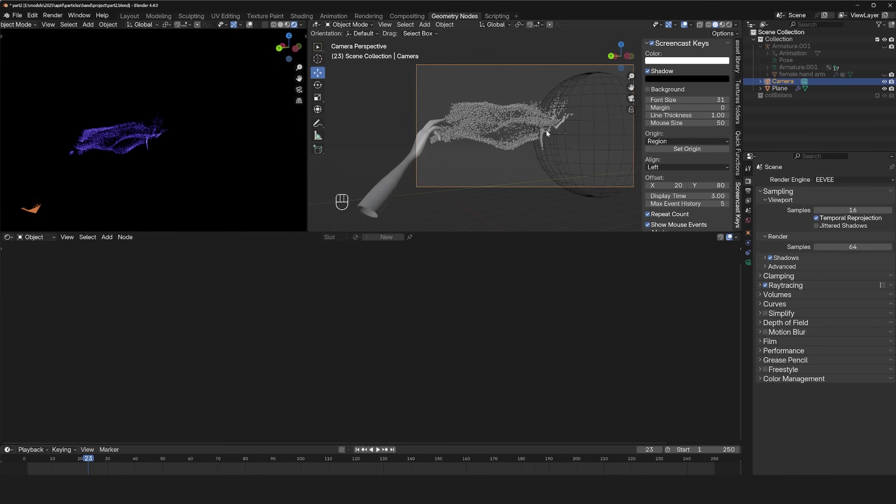
key(`)
key(`)
Select the particle Plane and bring up the asset library's category dropdown
click(552, 153)
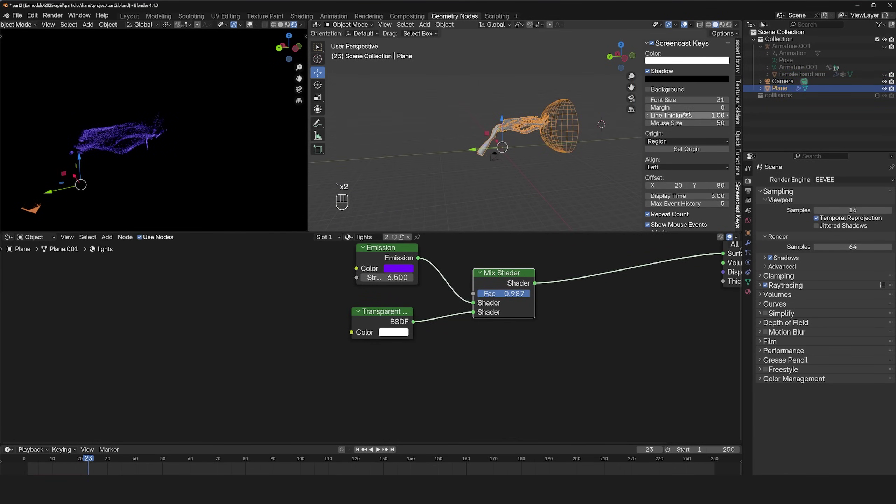
click(744, 110)
click(741, 199)
click(743, 67)
click(687, 170)
click(688, 130)
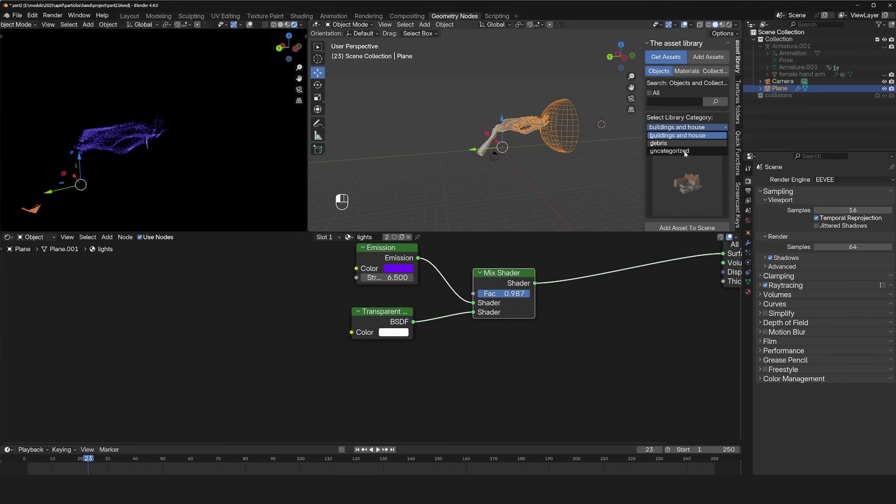
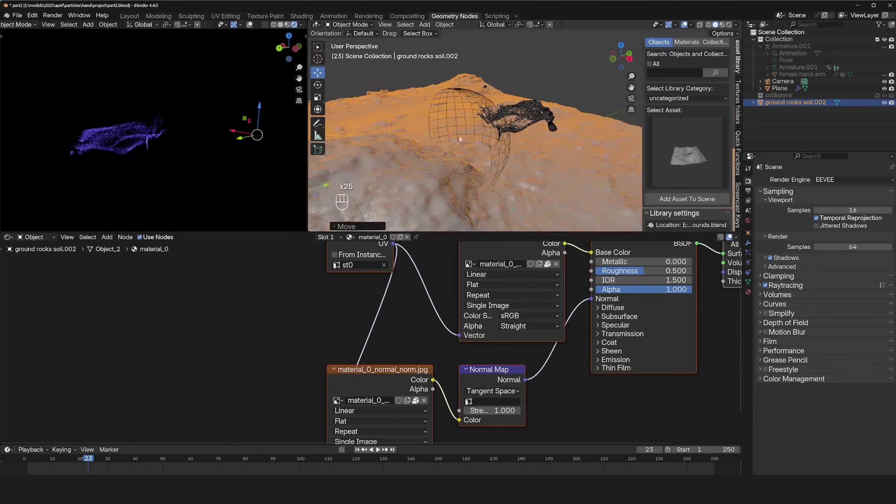
Add the ground rocks soil terrain beneath the stream and a new plane scaled over it
key(`)
key(q)
key(`)
key(`)
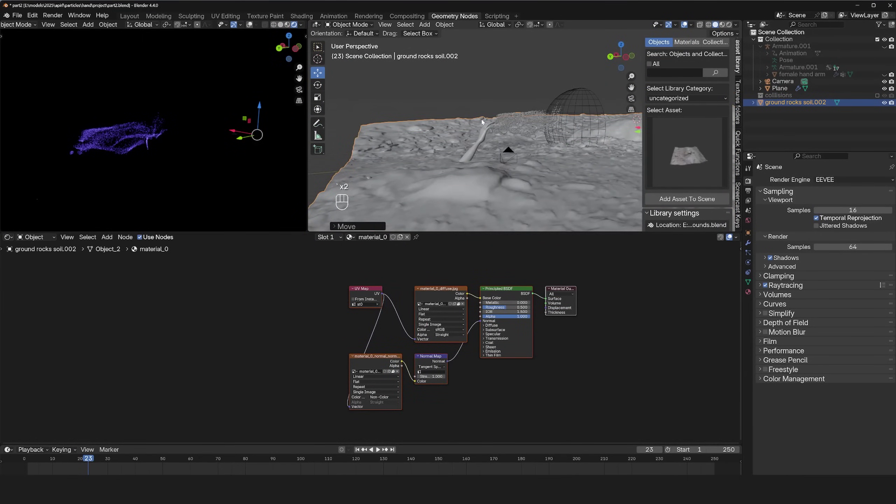
key(`)
key(space)
key(space)
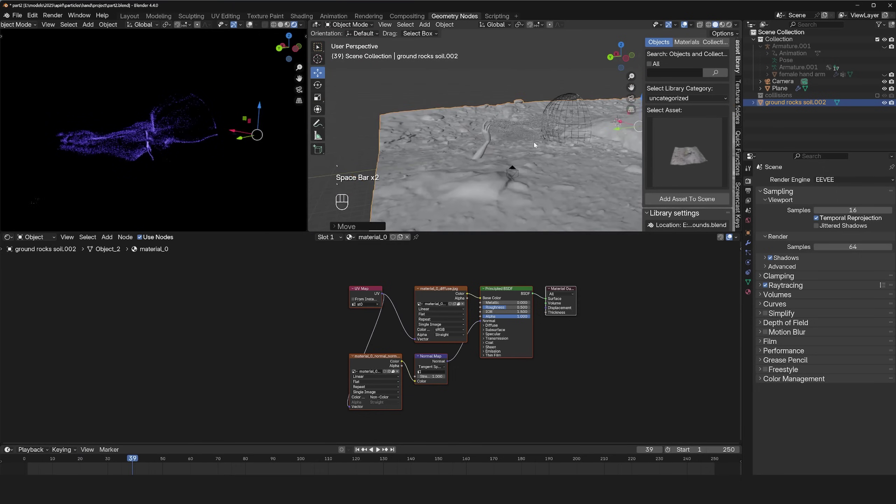
key(`)
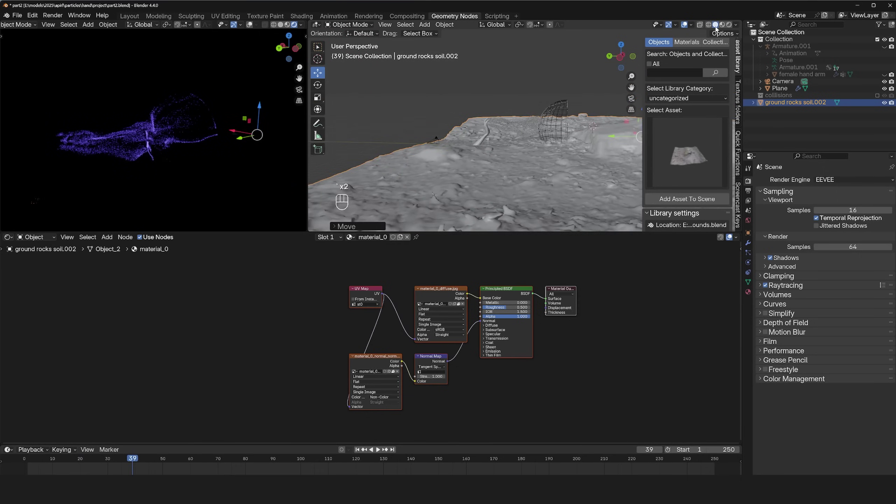
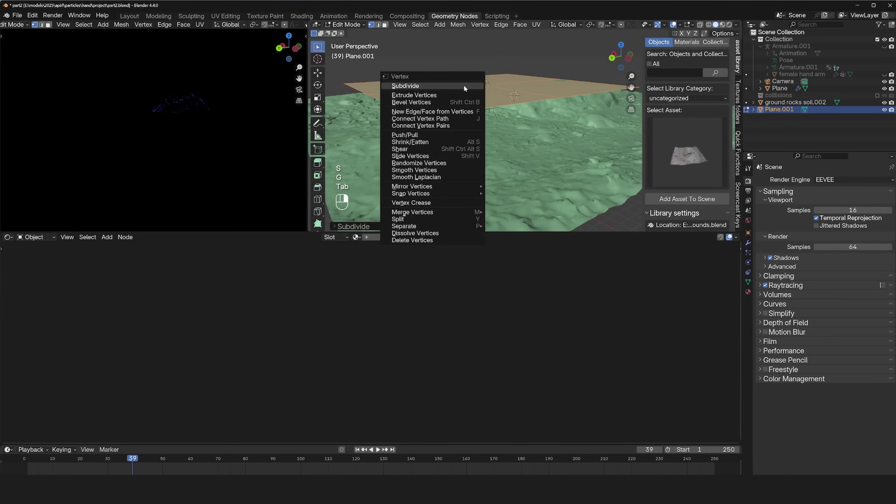
Shrinkwrap the plane onto ground rocks soil.002 in Project/Positive mode with 0.002 m offset
key(Tab)
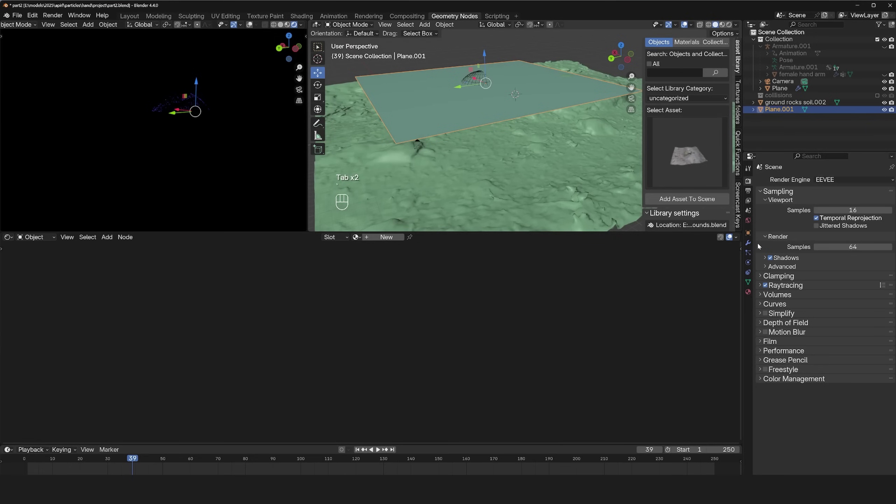
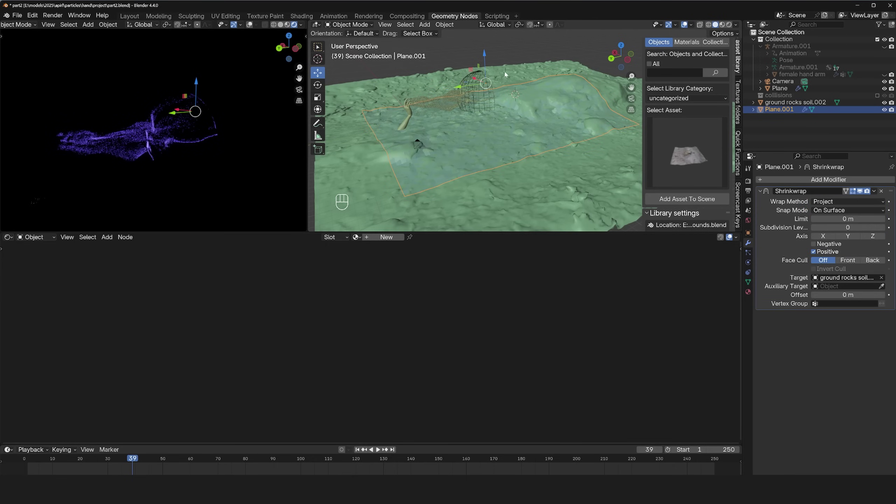
key(`)
key(`)
key(`)
key(`)
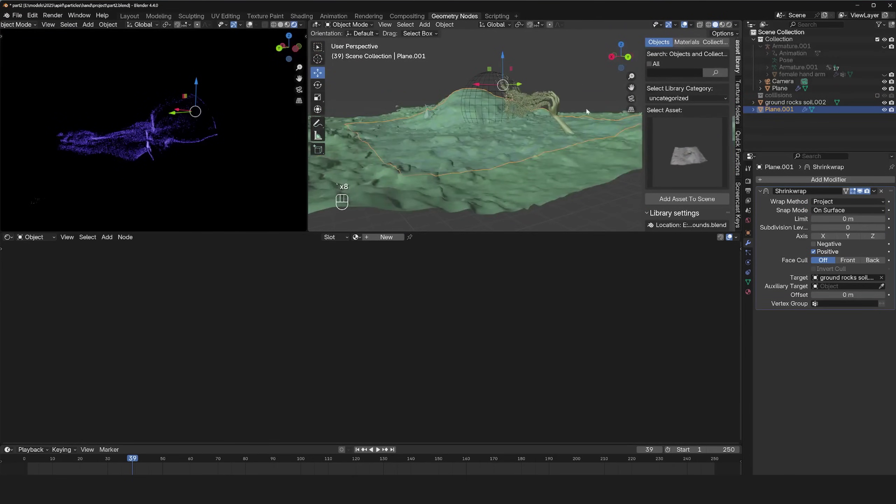
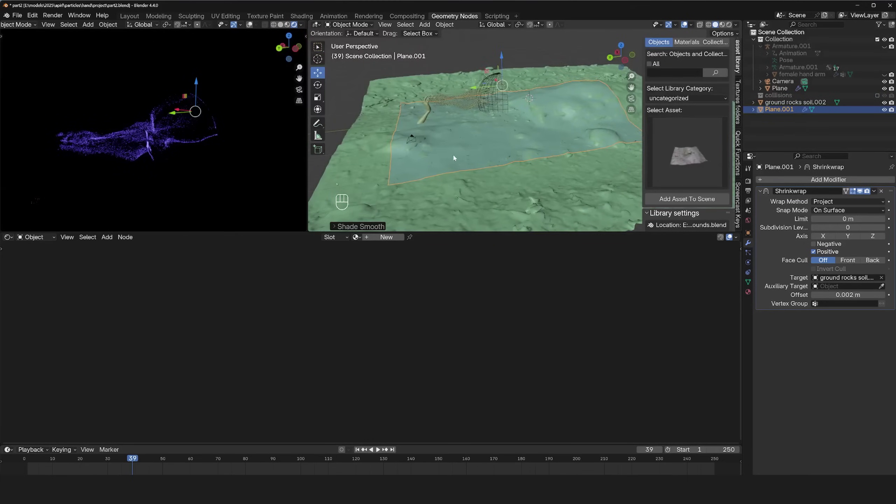
key(`)
key(`)
key(`)
key(`)
key(`)
key(`)
key(q)
key(`)
key(q)
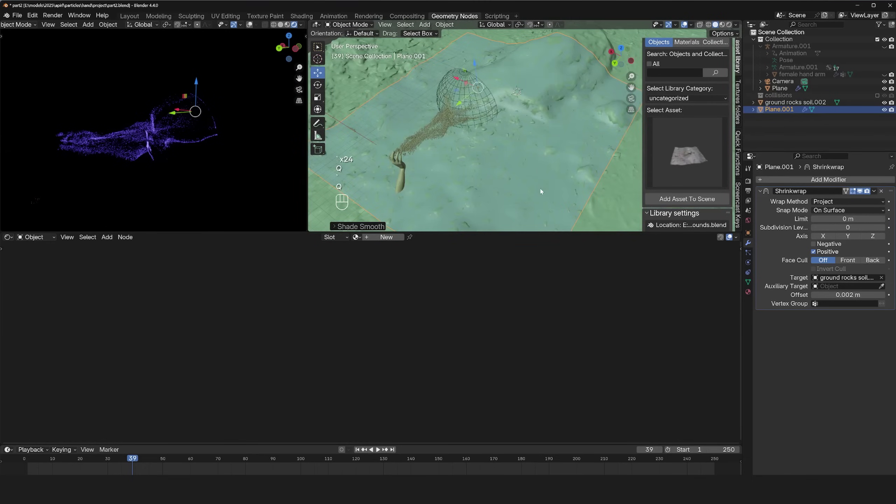
key(`)
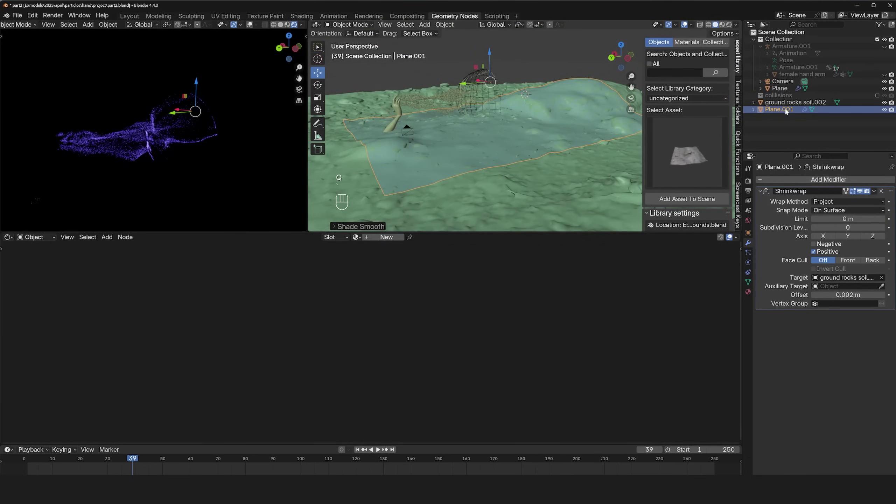
Shade the plane smooth, hide the rocky ground and replay the particle animation
text(> Shade Smooth)
click(781, 111)
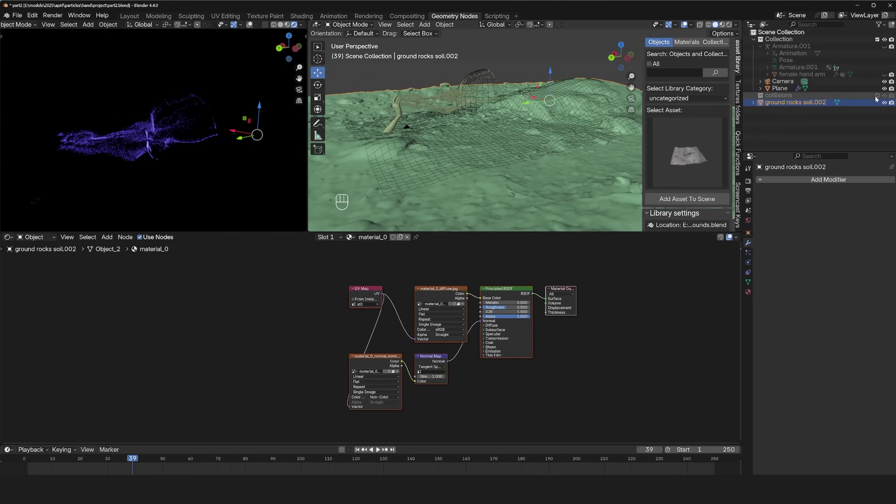
click(888, 103)
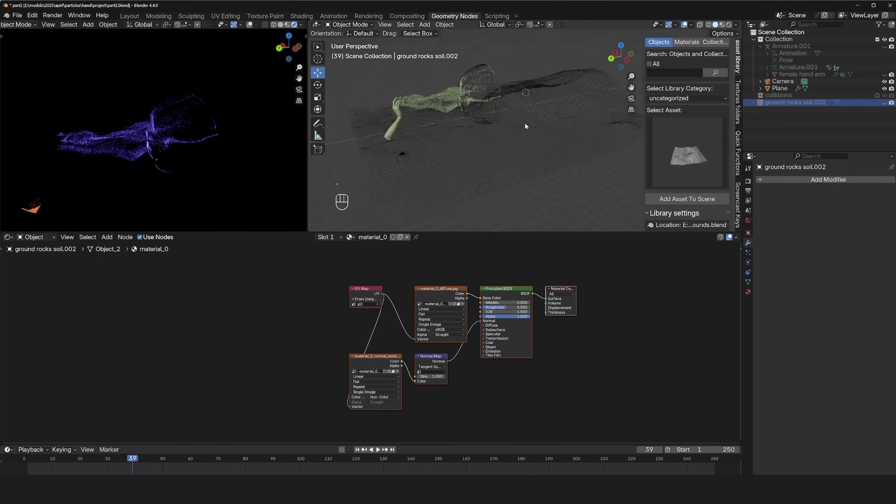
key(space)
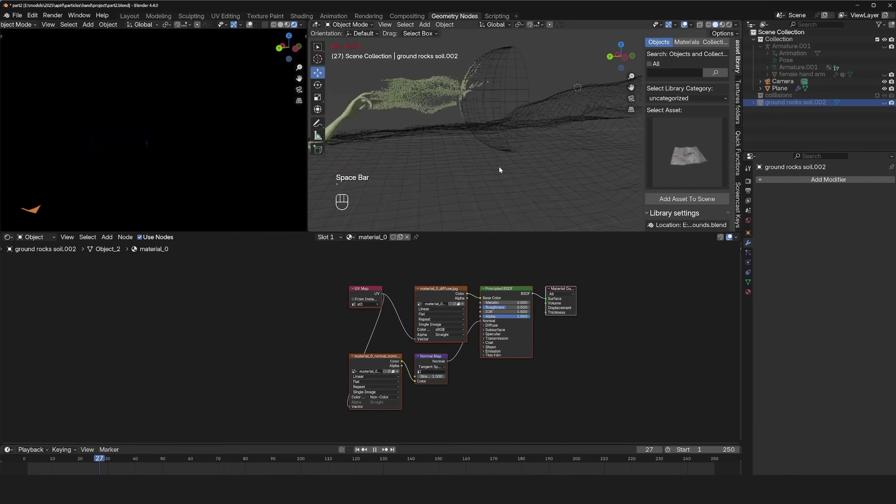
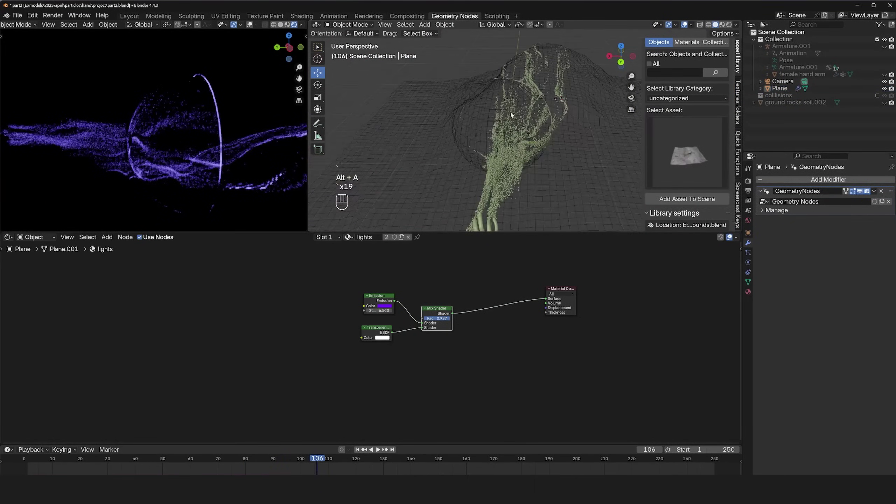
Give Plane.001 a vertex group named 'remove' via Edit Mode
key(`)
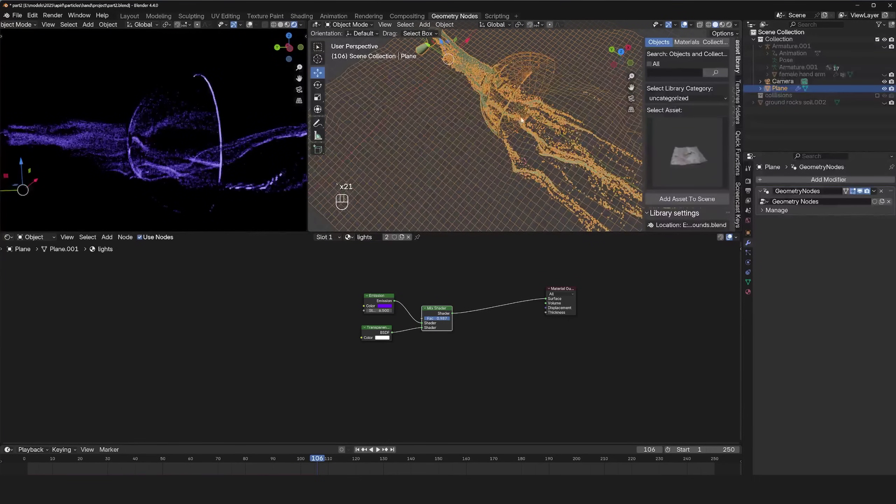
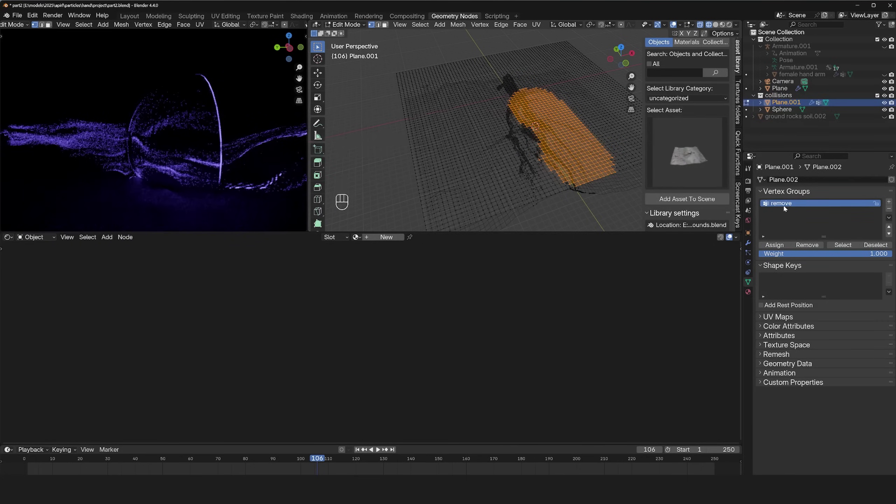
click(782, 246)
key(Tab)
key(Tab)
Select the particle Plane and show its geometry node tree with collisions hidden
key(z)
key(`)
key(`)
click(878, 98)
key(`)
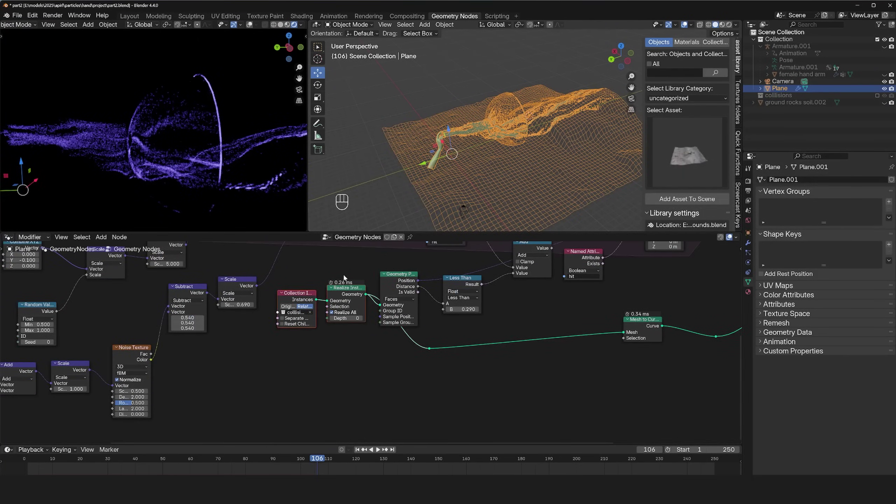
Add a Delete Geometry node on the realized collision geometry driven by the 'remove' attribute and test playback
click(329, 293)
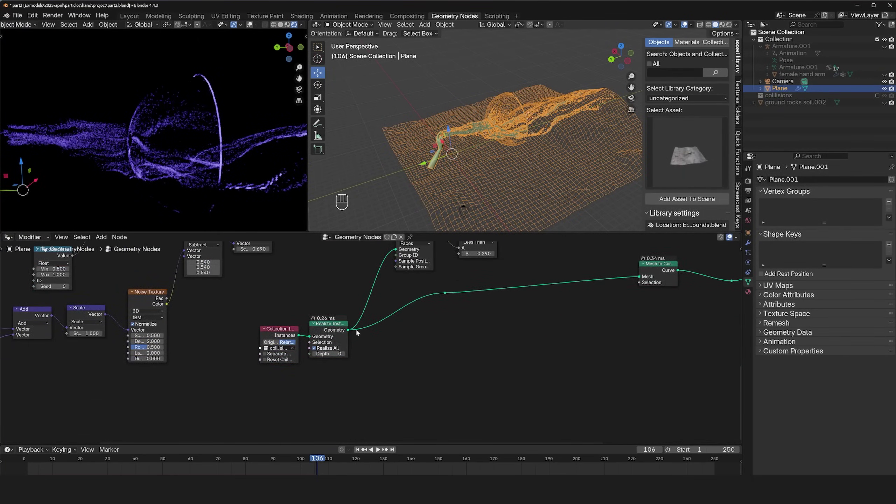
click(337, 331)
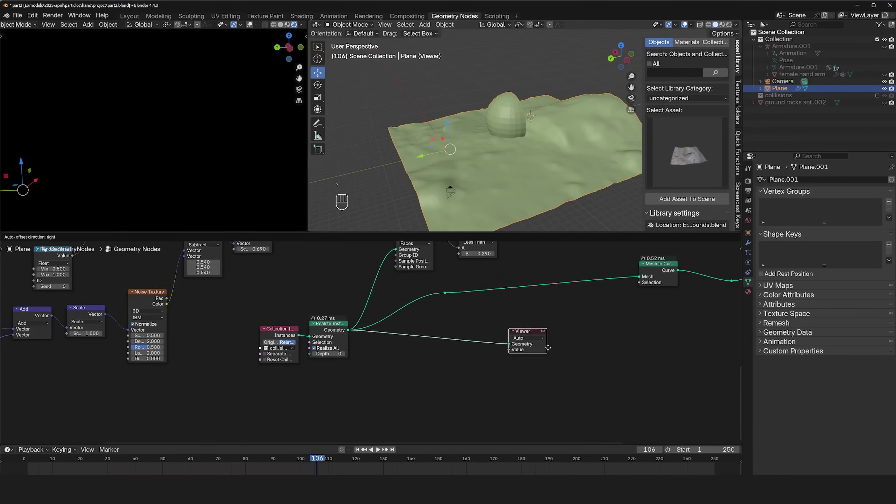
key(shift+a)
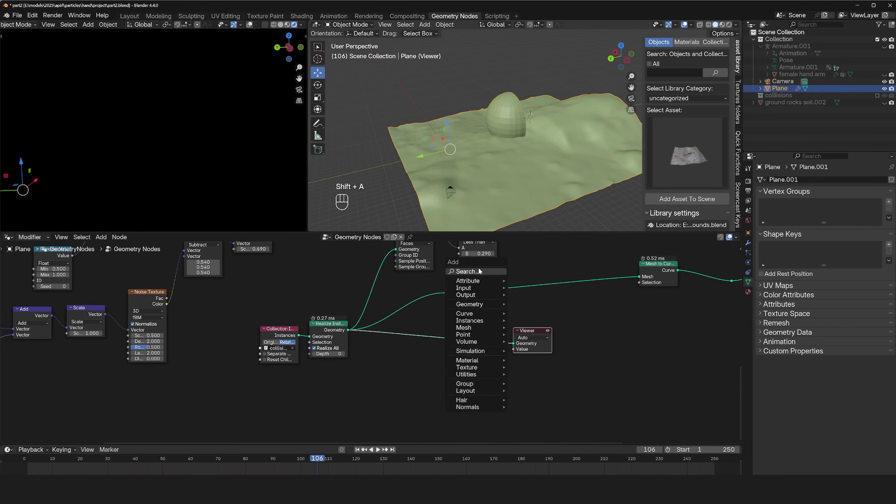
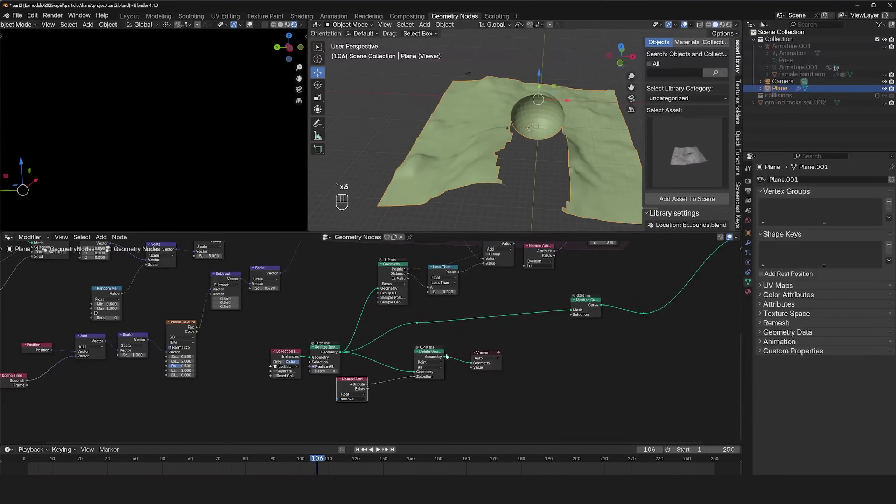
click(420, 324)
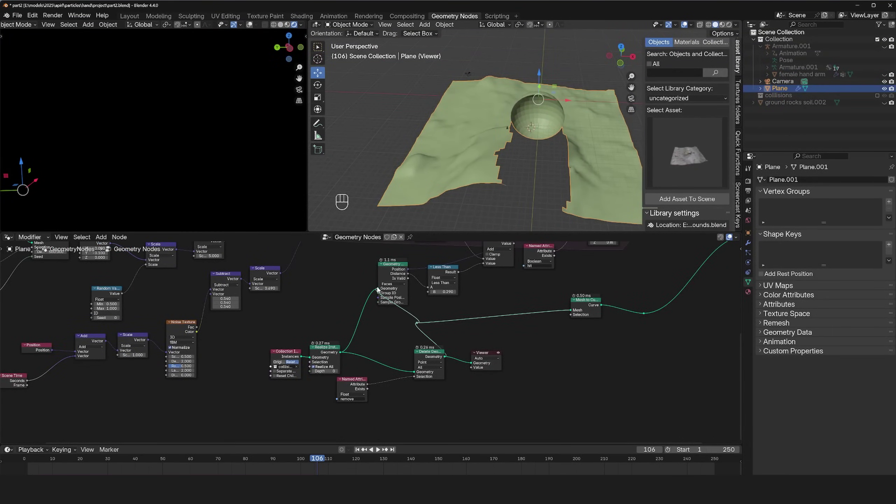
click(525, 297)
key(alt+a)
key(`)
click(36, 465)
key(space)
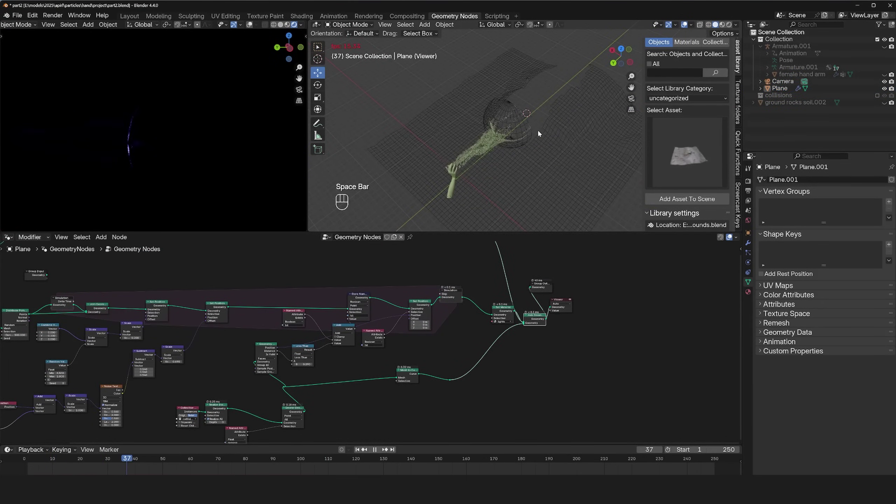
key(`)
key(`)
key(`)
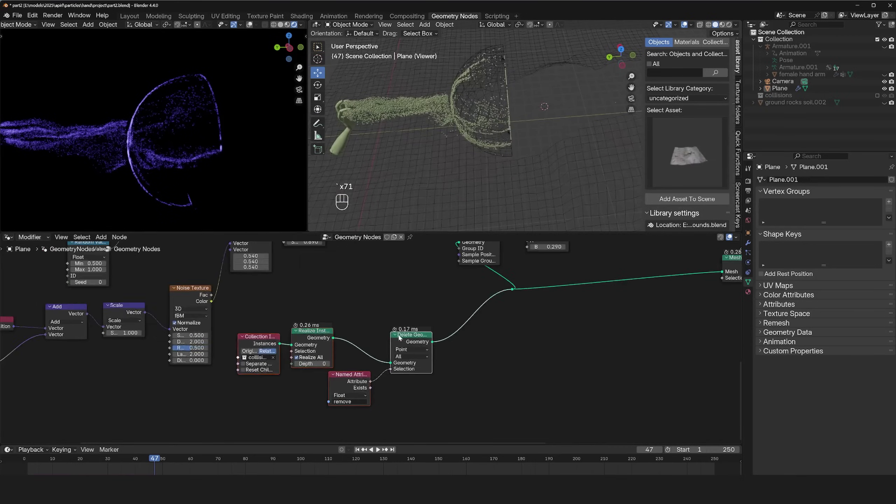
Switch the Delete Geometry domain from Point to Face and replay the stream hitting the sphere
drag(417, 352, 407, 377)
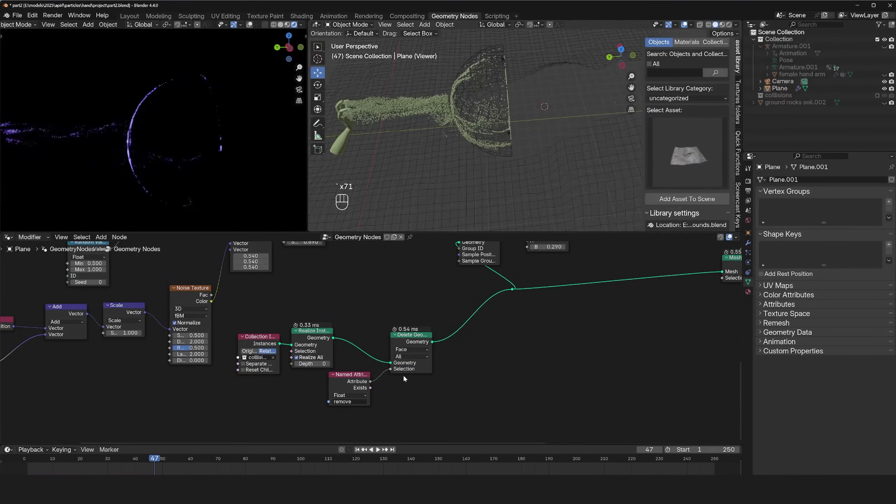
key(`)
key(`)
key(`)
key(`)
key(`)
key(`)
key(space)
key(`)
key(`)
key(`)
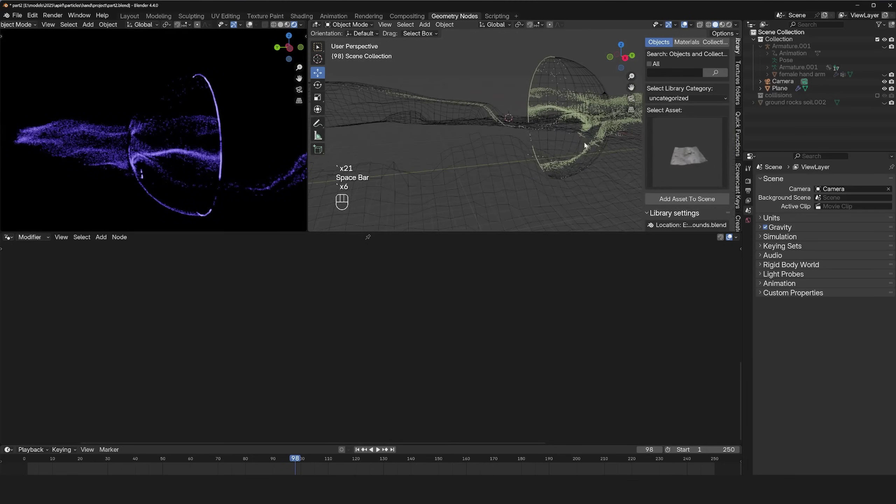
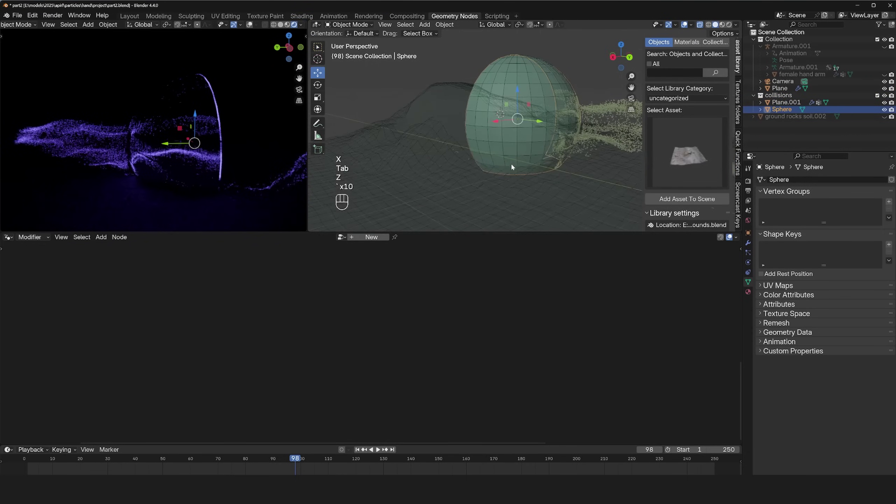
Deselect everything and restart the particle animation playback
key(alt+a)
key(space)
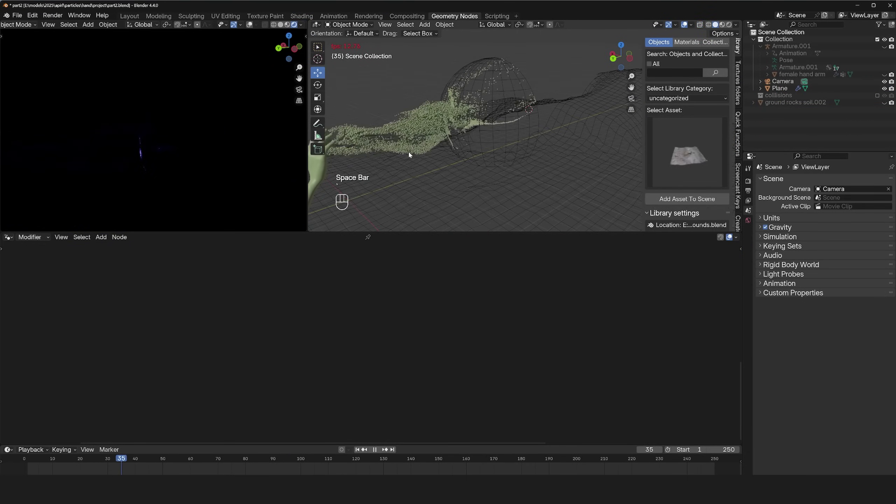
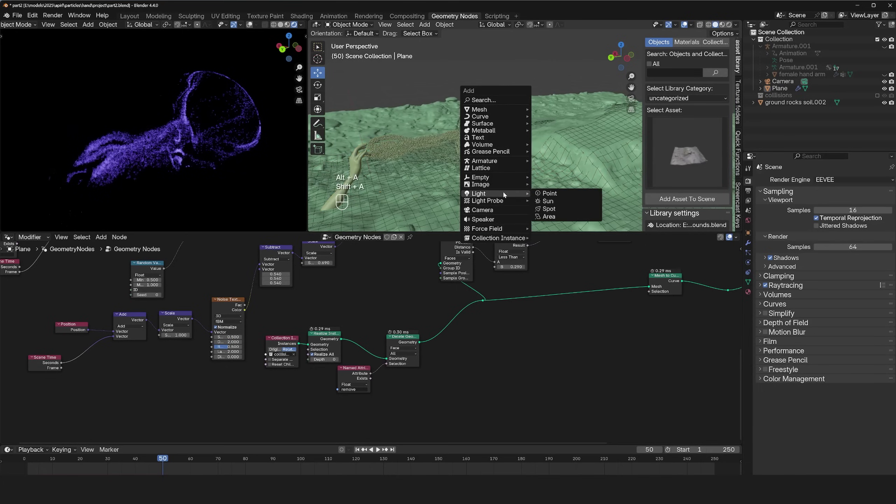
Add an Area light to the scene and position it
key(g)
key(r)
key(x)
key(KP_9)
key(KP_0)
key(KP_Subtract)
key(s)
click(552, 77)
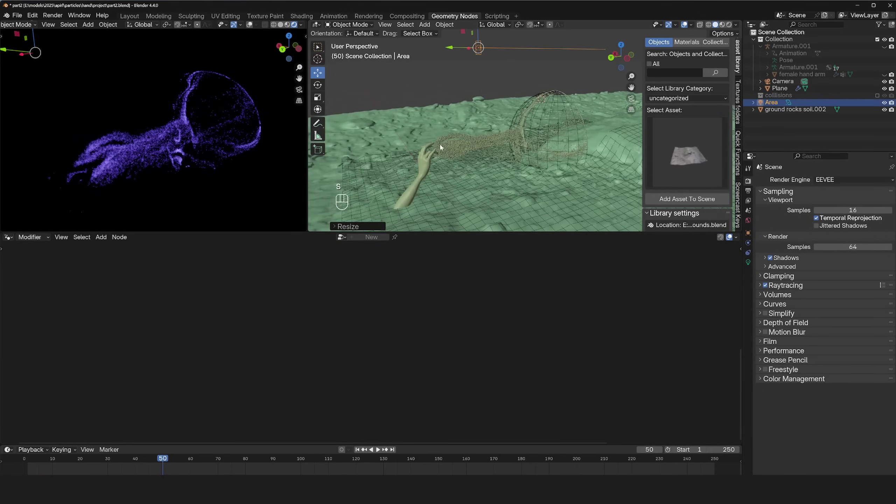
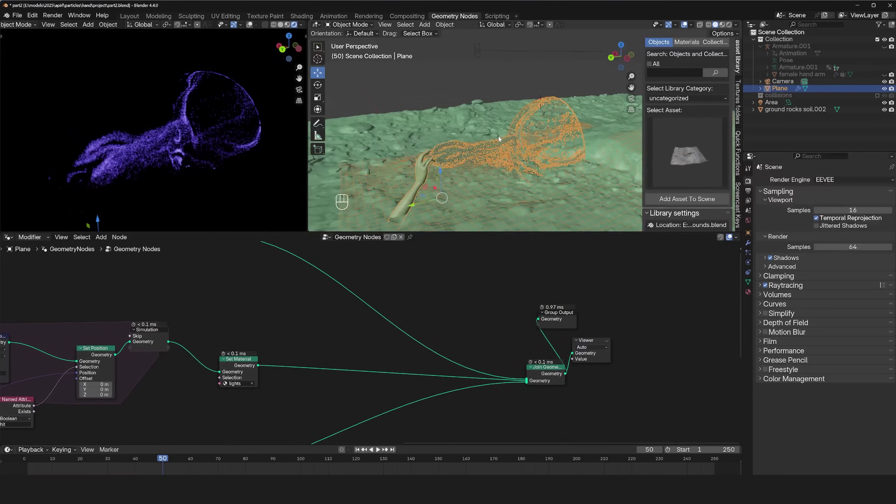
Save the file and reselect the particle Plane to view the end of its node tree
key(ctrl+s)
click(508, 146)
key(`)
key(alt+a)
key(`)
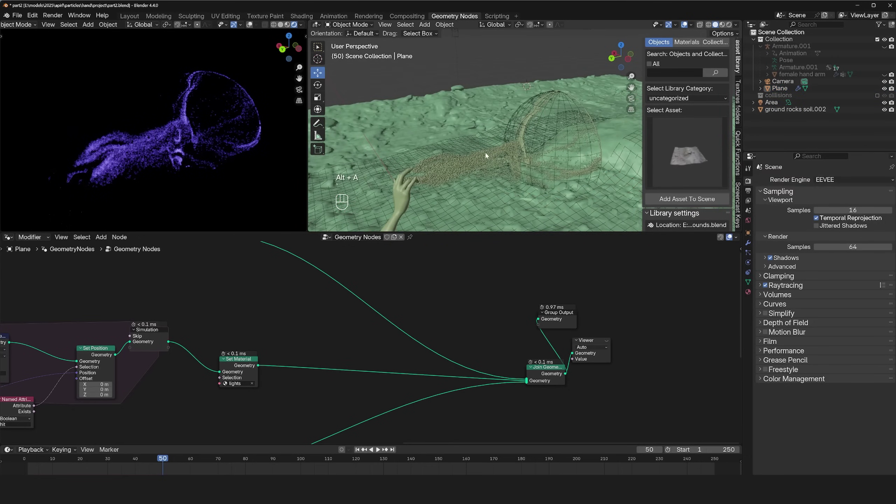
key(`)
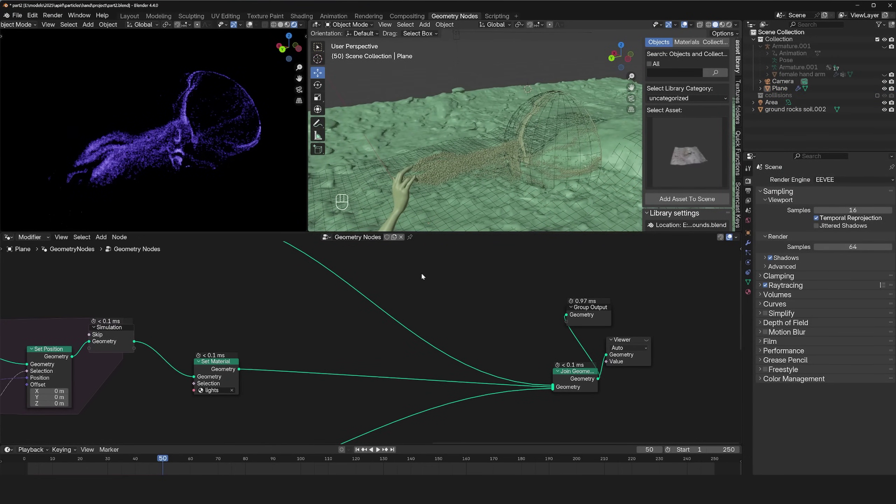
Add a Delete Geometry node after Set Material with a Boolean Random Value at 0.987 as selection
key(shift+a)
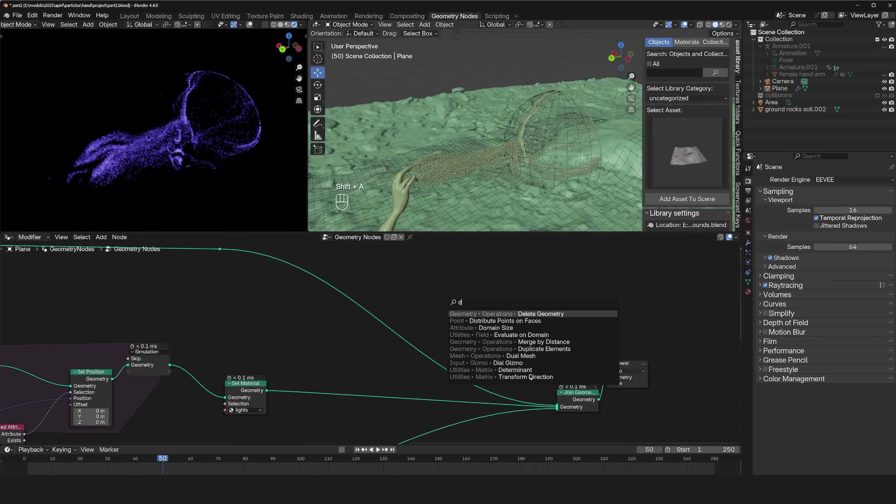
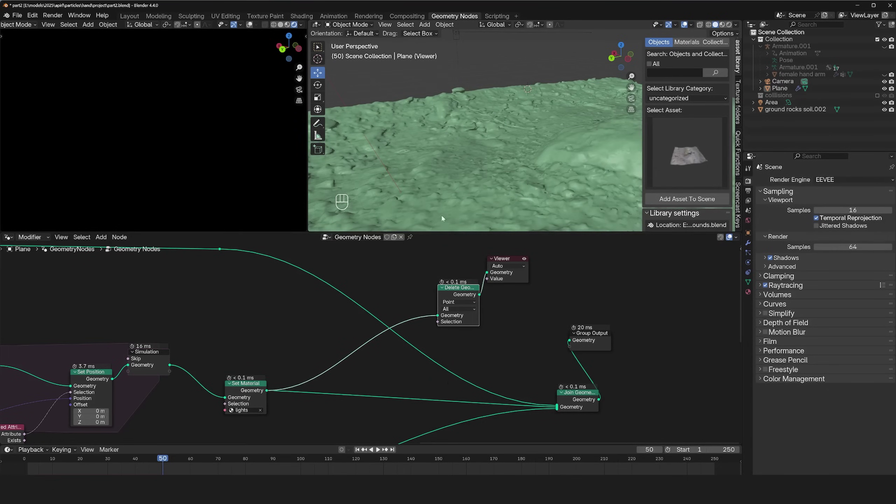
key(shift+a)
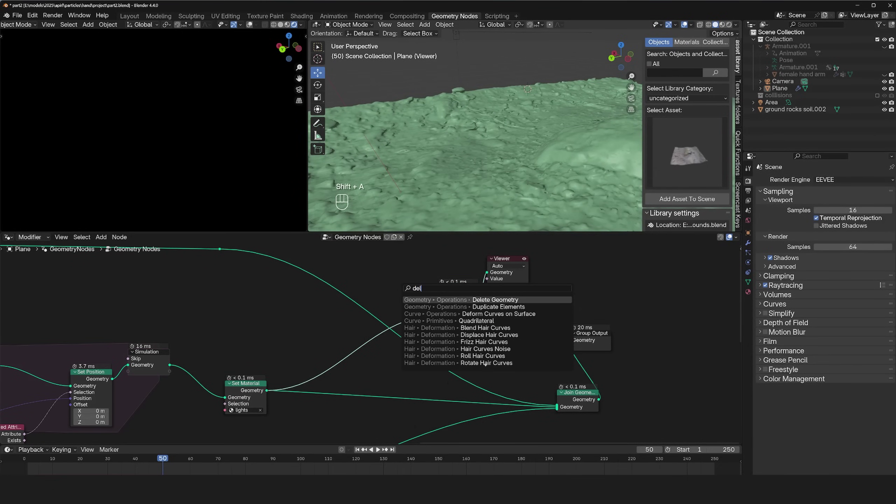
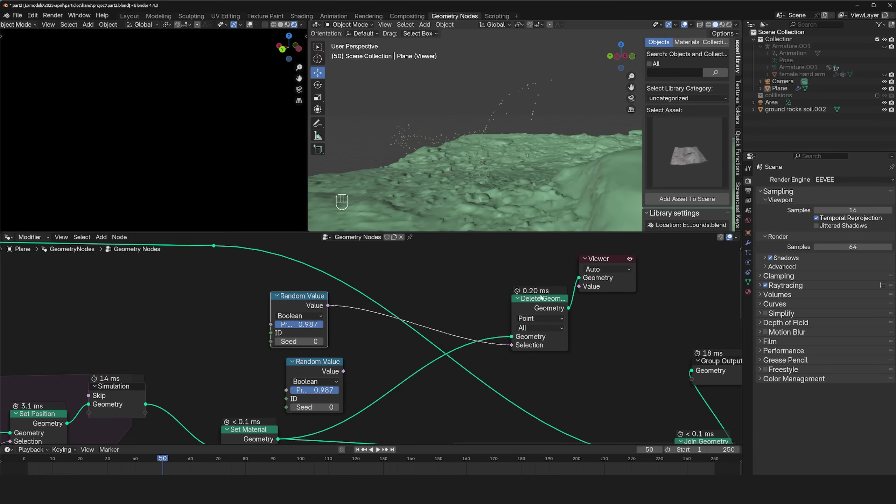
Combine the two Random Values (0.987 seed 0, 0.950 seed 1) through a Boolean Math Or into the selection
key(shift+a)
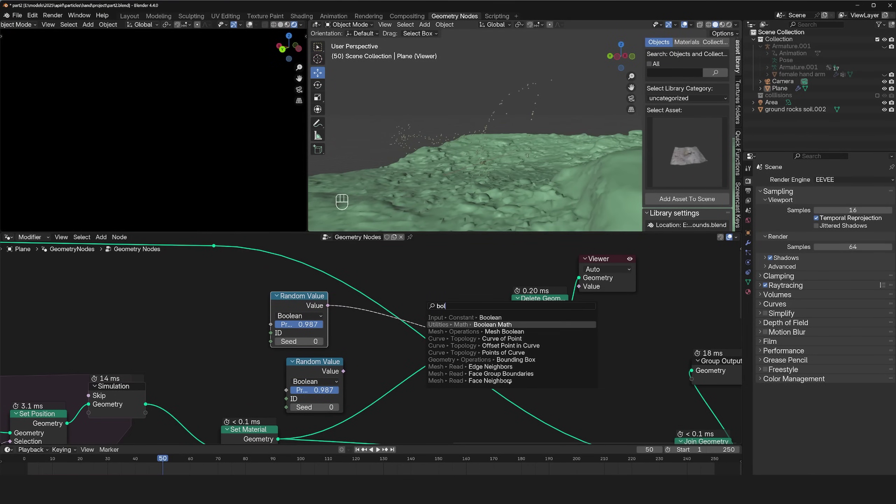
click(439, 340)
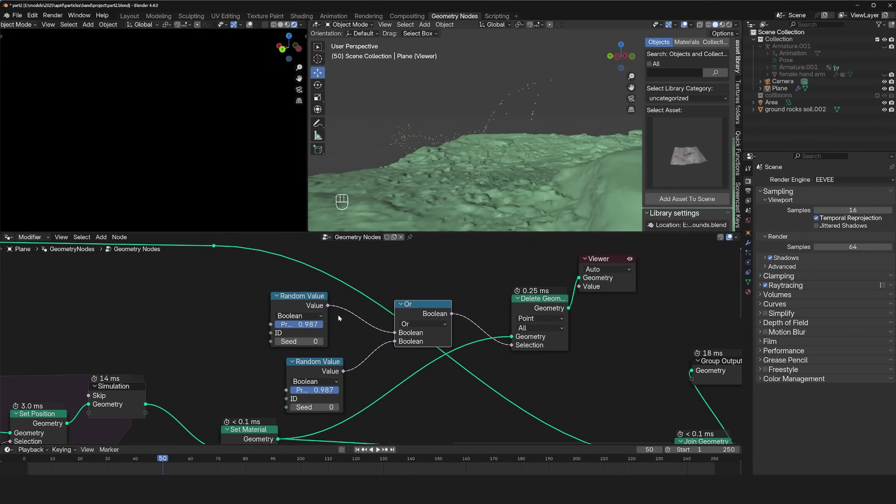
click(313, 307)
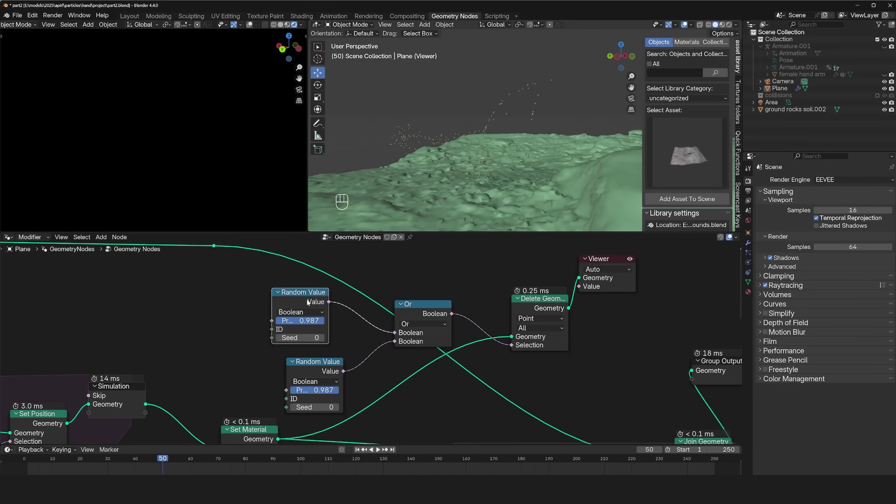
click(324, 368)
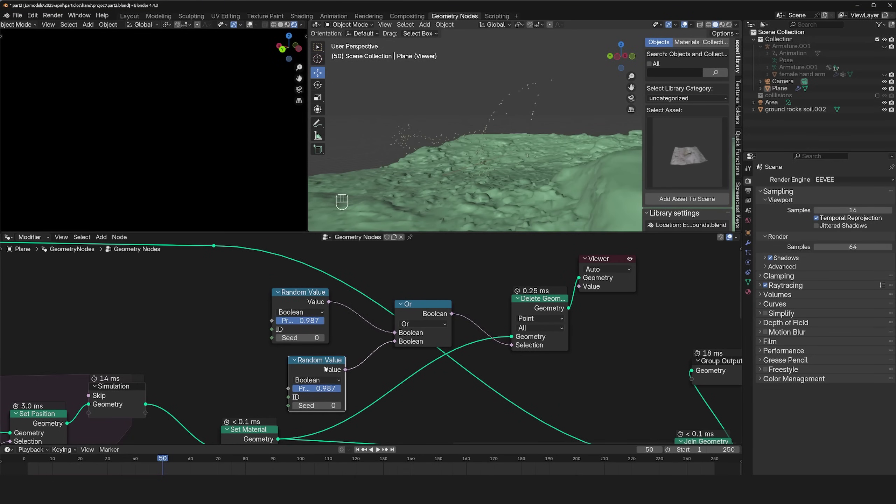
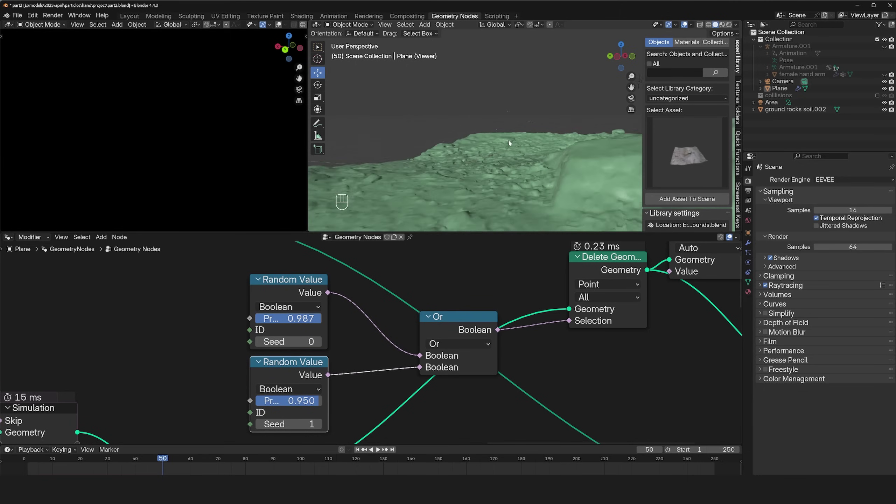
key(`)
key(`)
key(`)
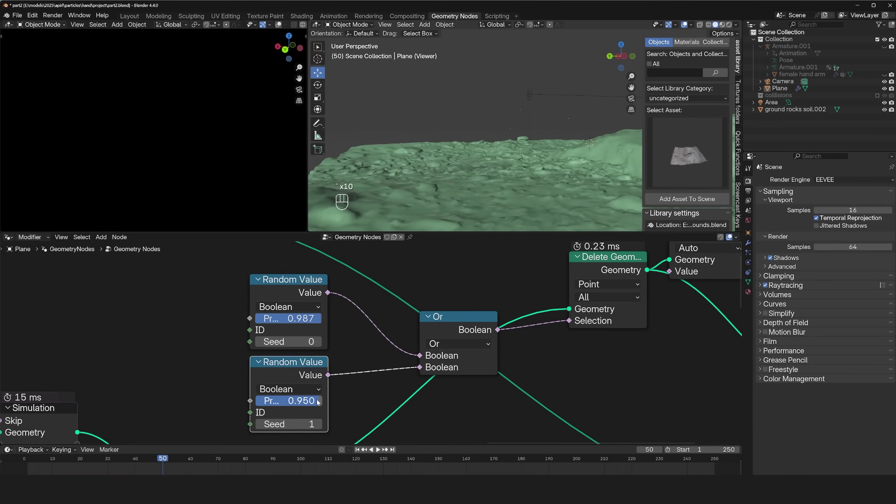
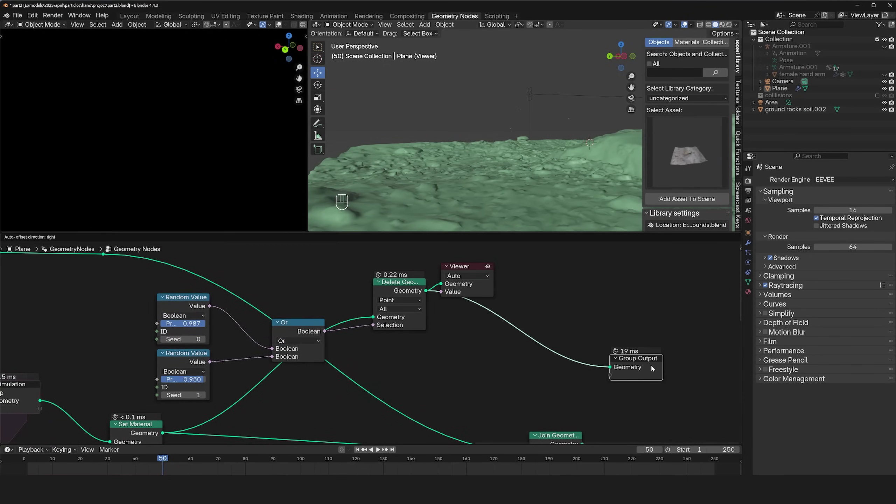
Add Instance on Points fed by the Area light's Object Info set to As Instance
key(shift+a)
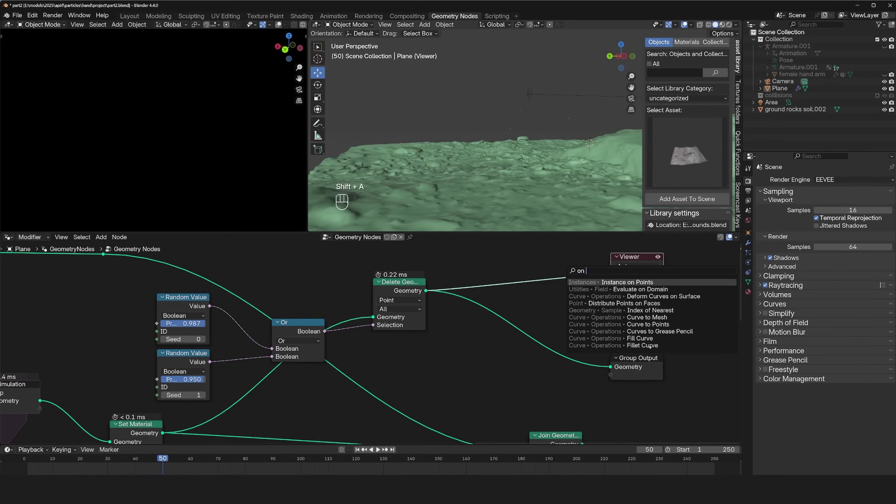
click(506, 303)
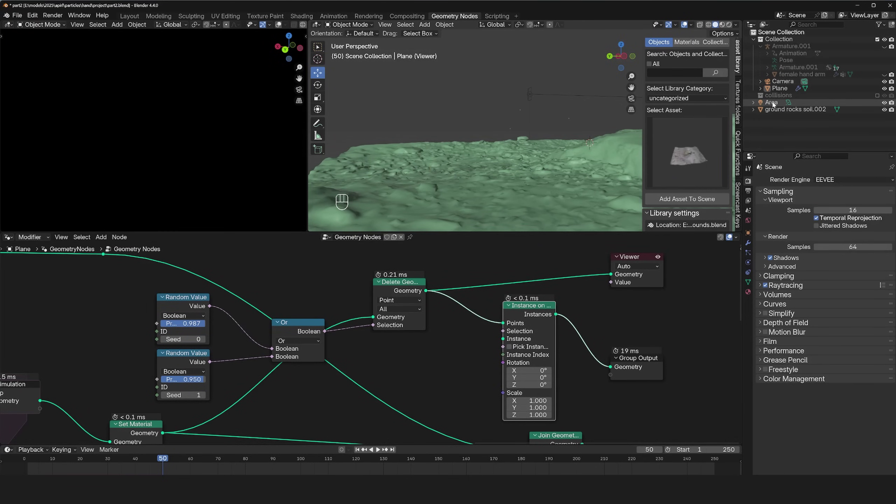
click(467, 421)
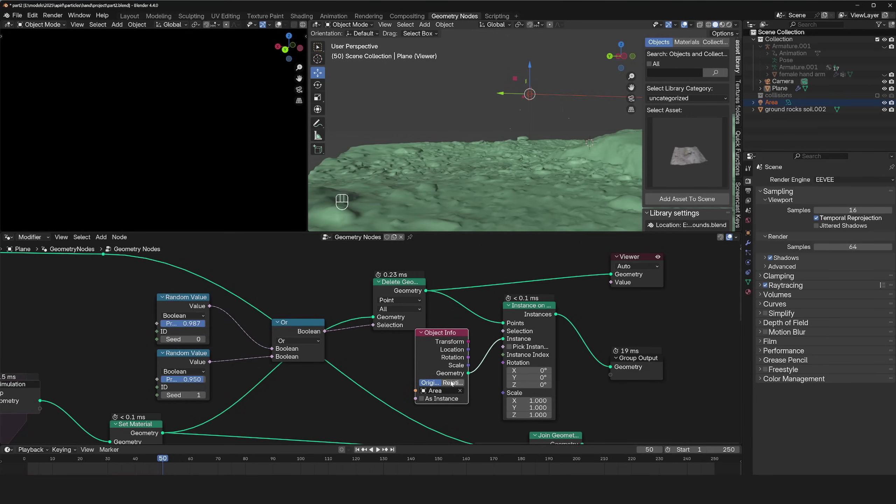
click(435, 399)
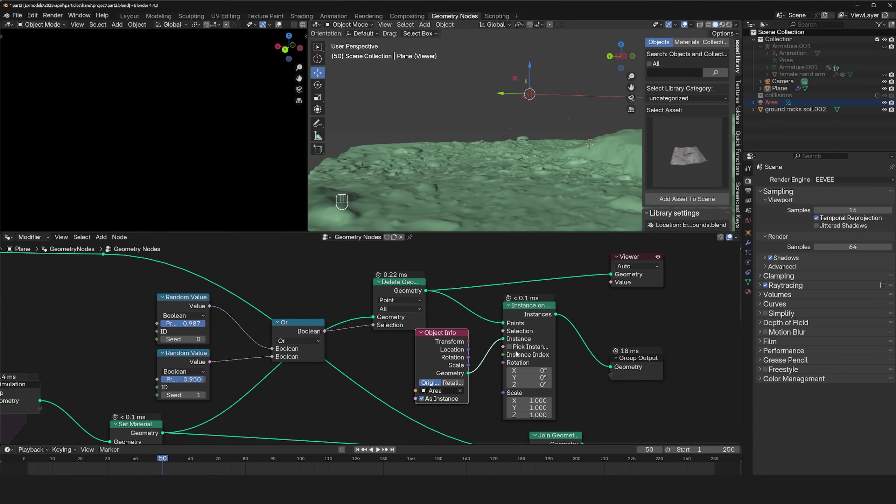
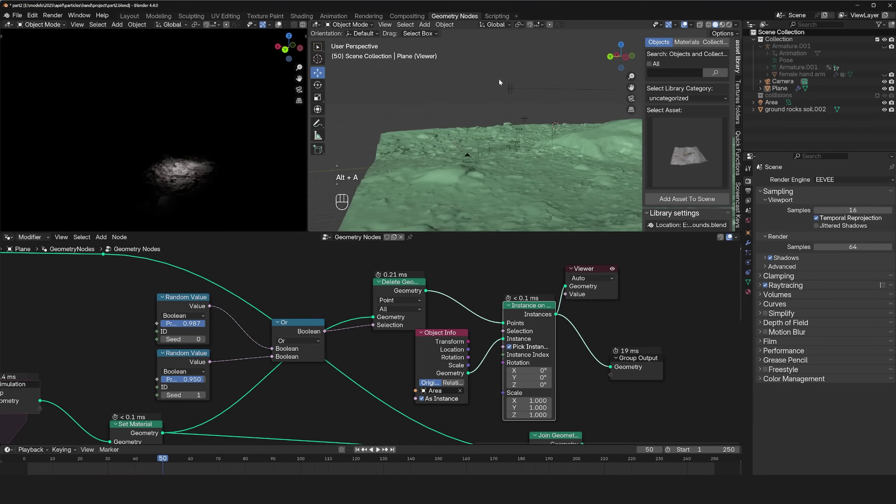
Enable Pick Instance and Relative transform and play back the instanced lights
key(space)
key(space)
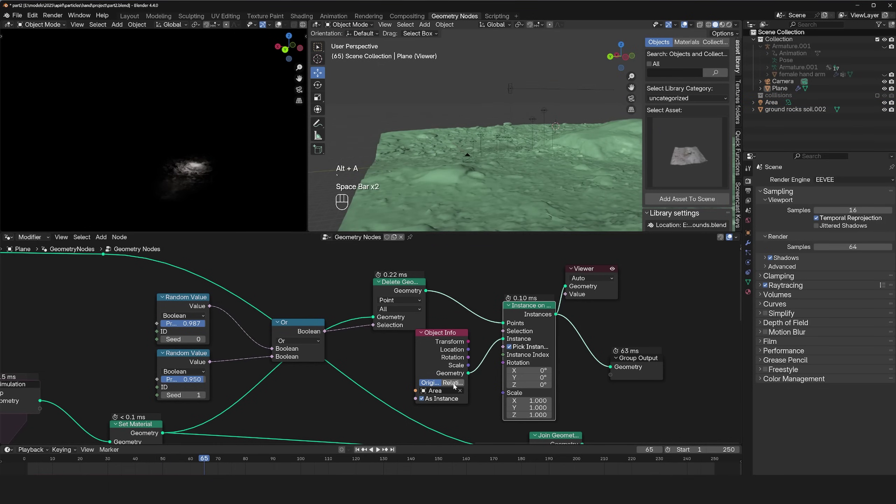
click(457, 386)
key(`)
key(`)
key(`)
key(`)
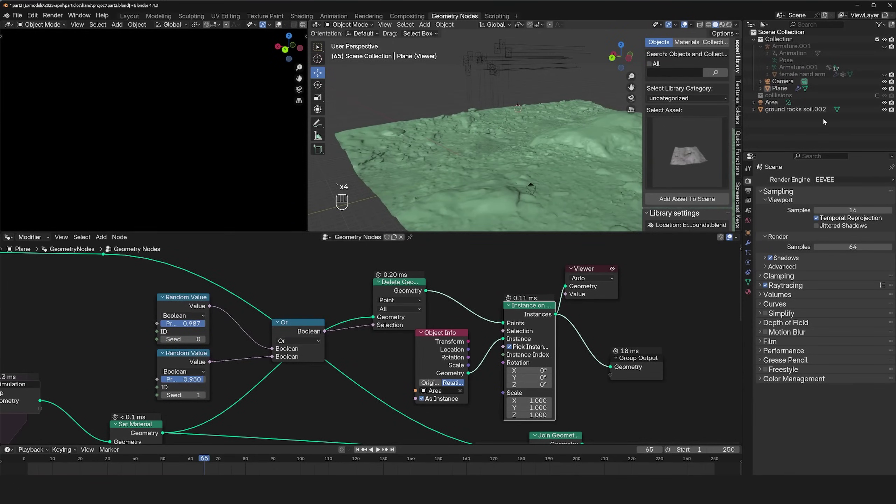
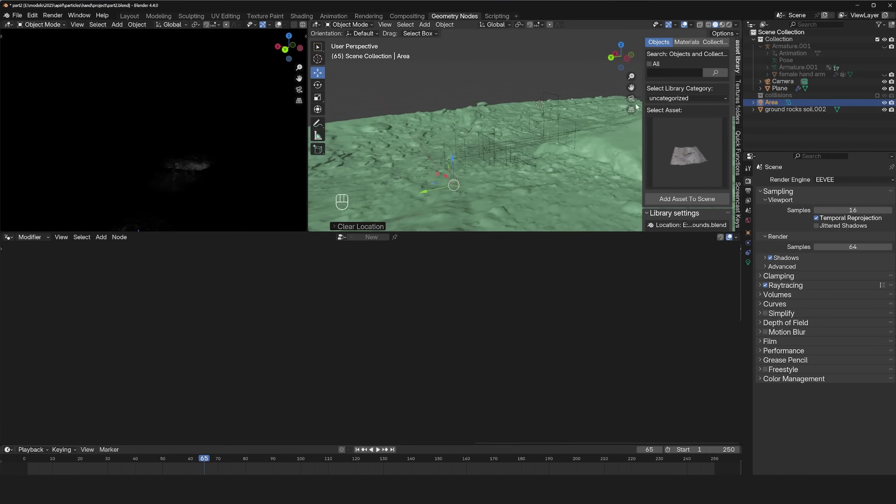
Move the Area light into a new 'lights' collection and set the instance scale to 0.78
key(m)
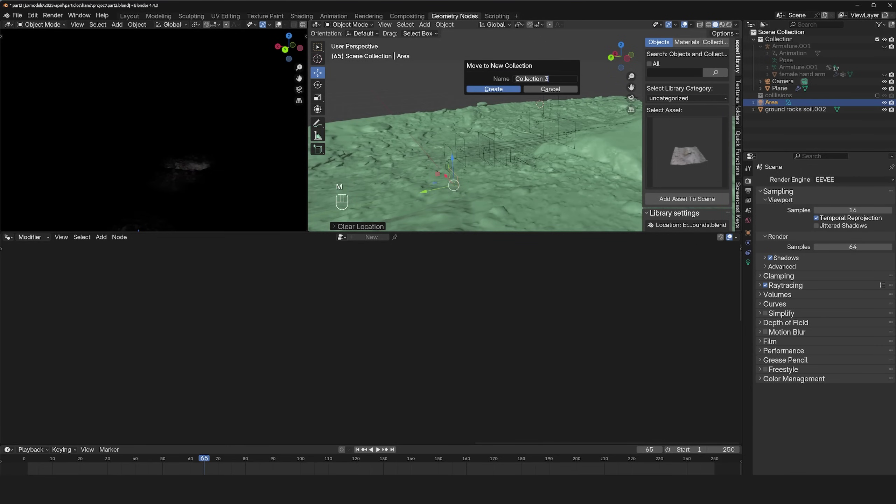
key(l)
click(880, 103)
click(502, 146)
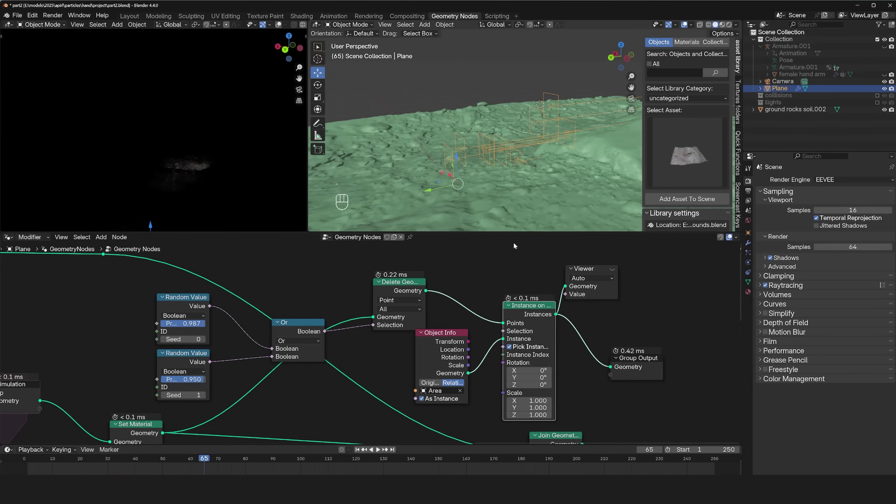
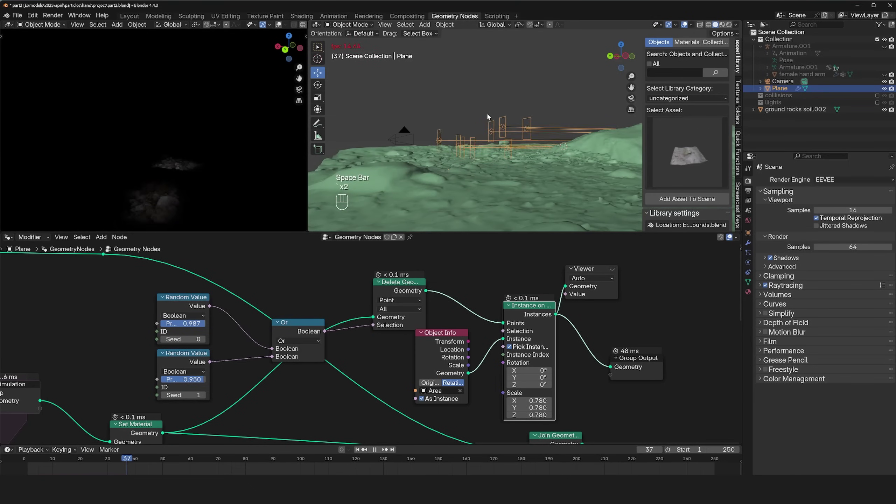
Connect a Viewer to the Join Geometry node to preview the combined particle and light geometry
key(space)
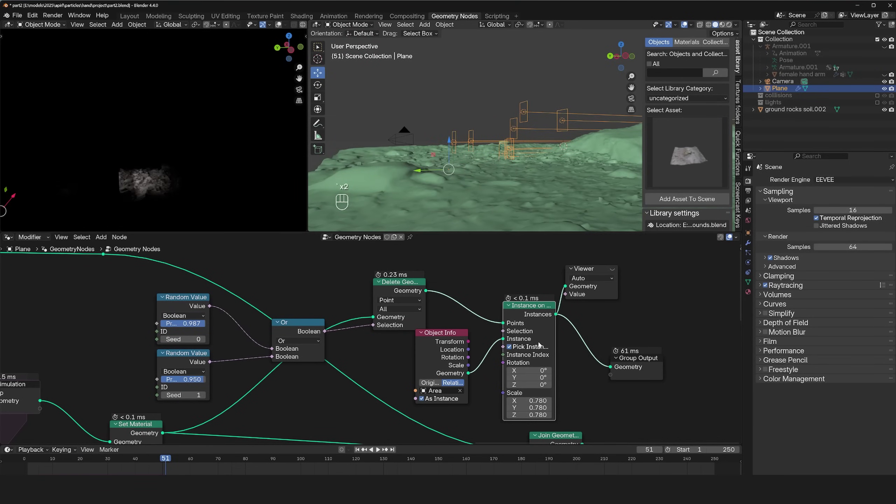
click(448, 357)
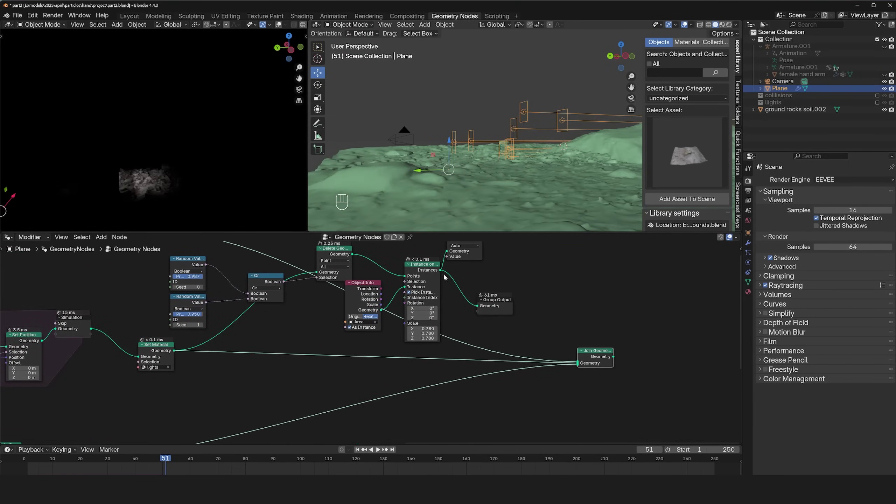
click(594, 358)
key(alt+a)
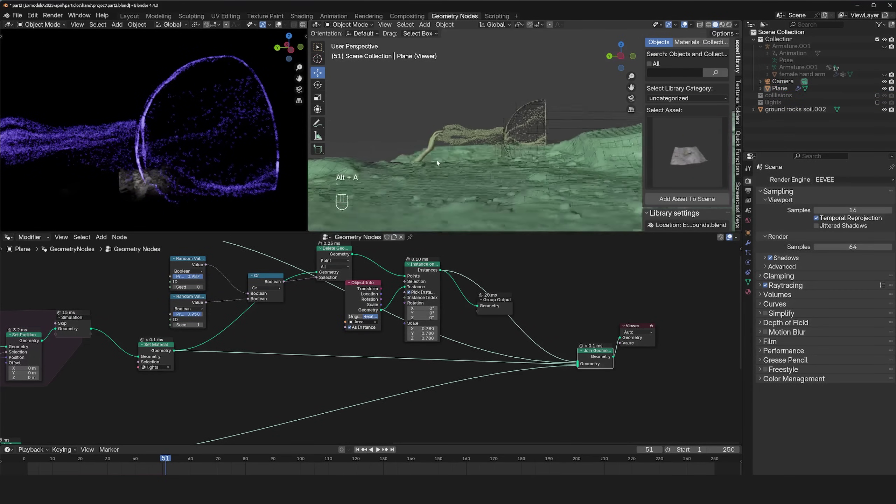
key(`)
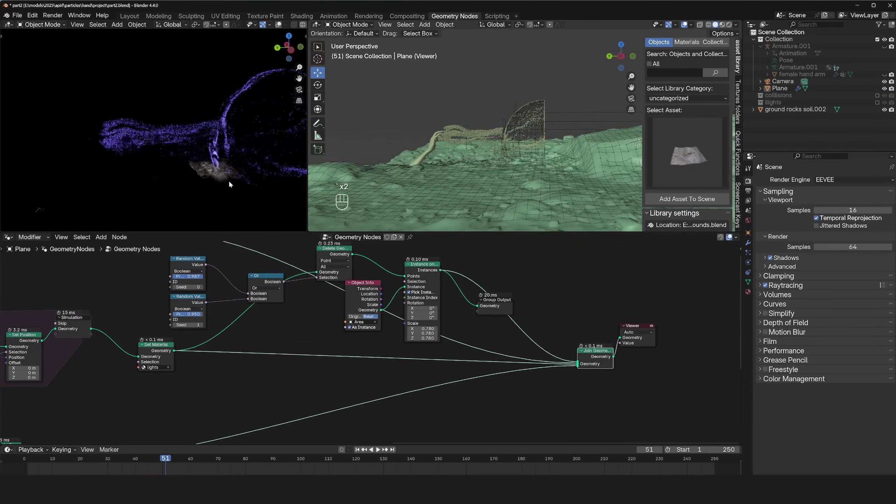
Replay the animation from the first frame to watch the purple particle stream, pausing at frame 26
click(22, 467)
key(space)
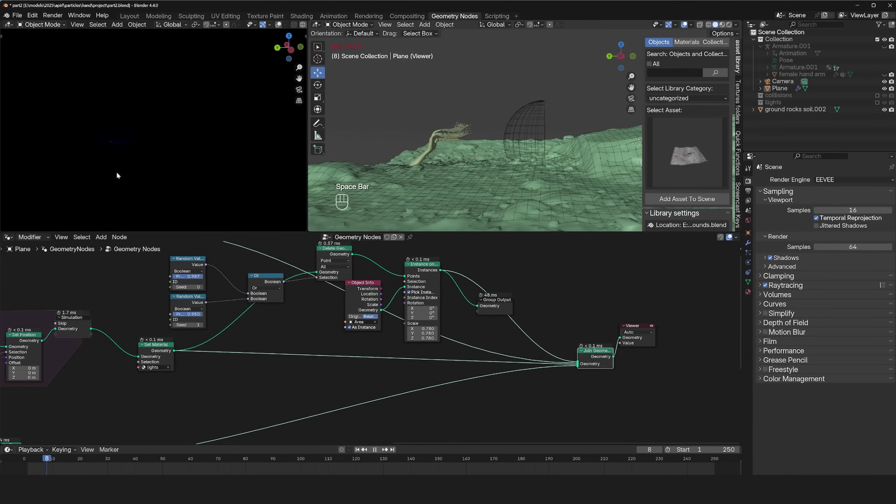
key(space)
key(space)
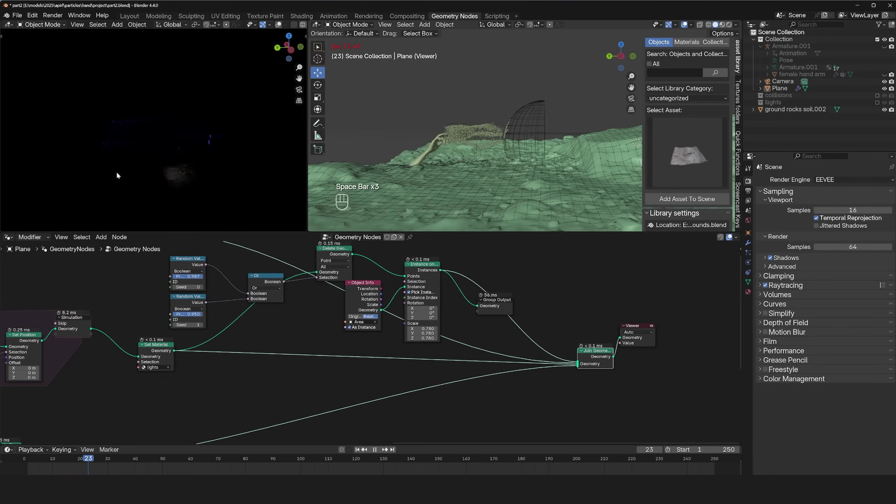
key(space)
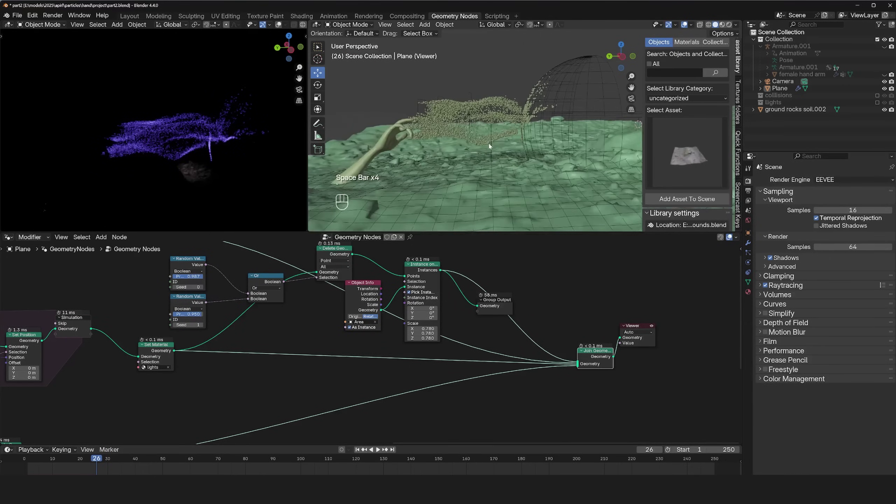
key(`)
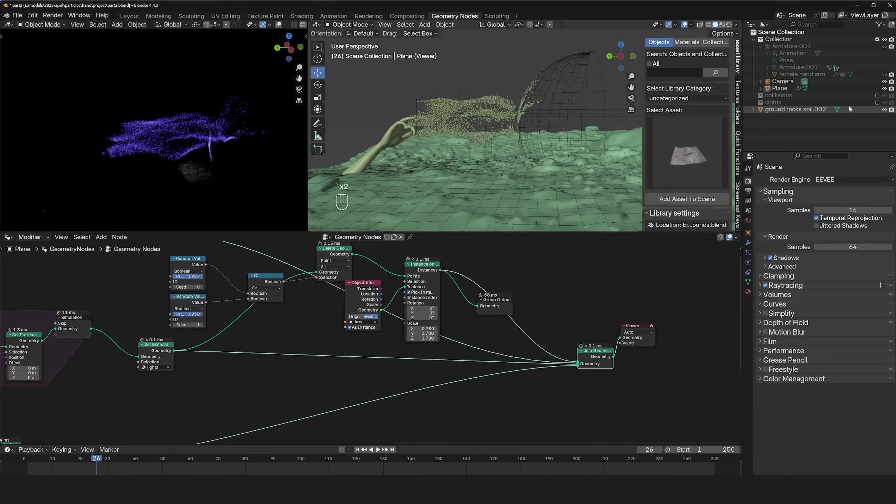
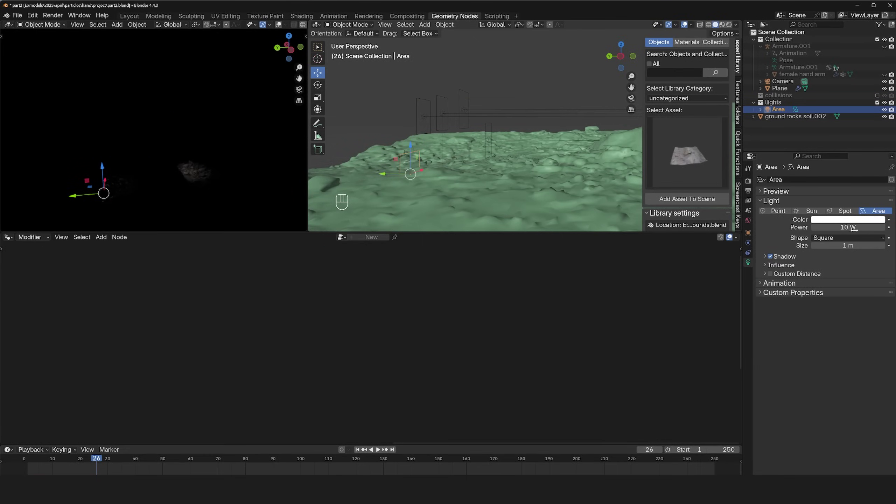
Switch the Area lamp to a Point light and set the second Random Value probability to 0.918
click(783, 214)
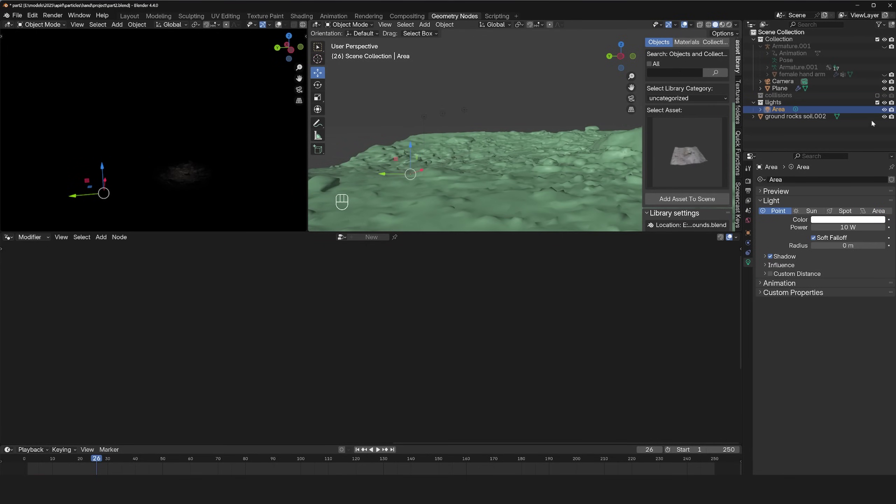
click(879, 105)
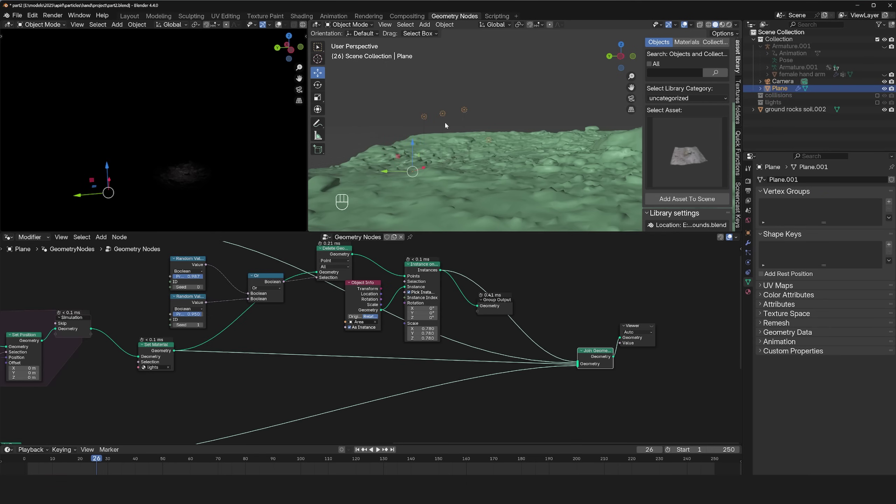
click(601, 358)
click(508, 311)
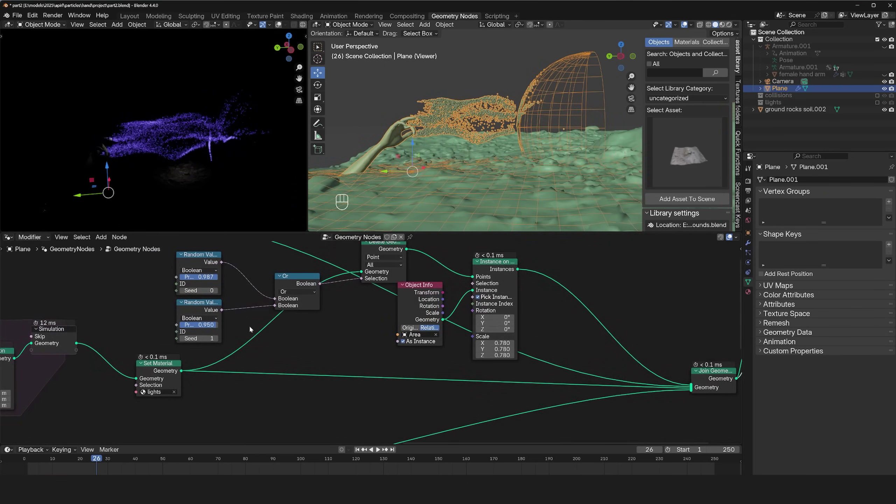
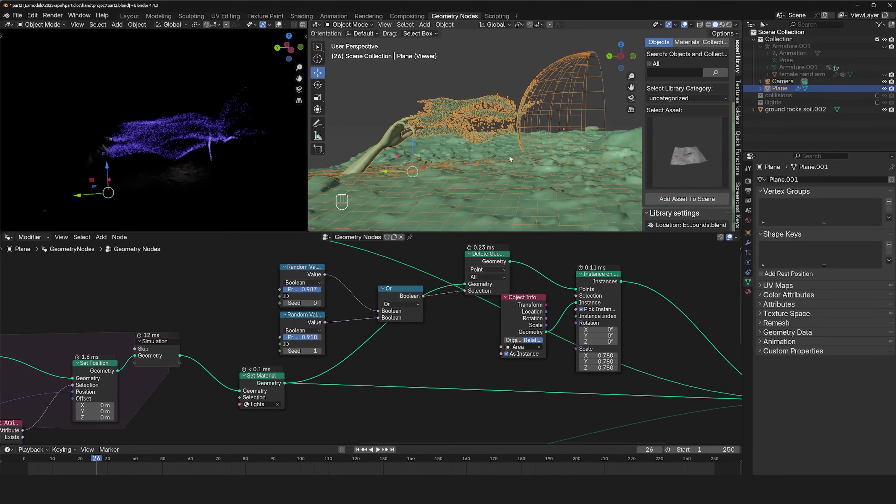
Replay the simulation from the start to watch the light-instanced stream
key(alt+a)
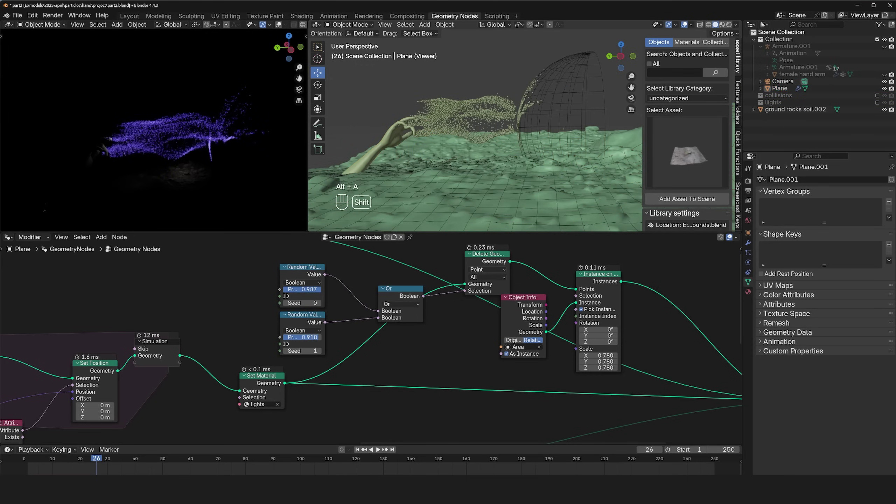
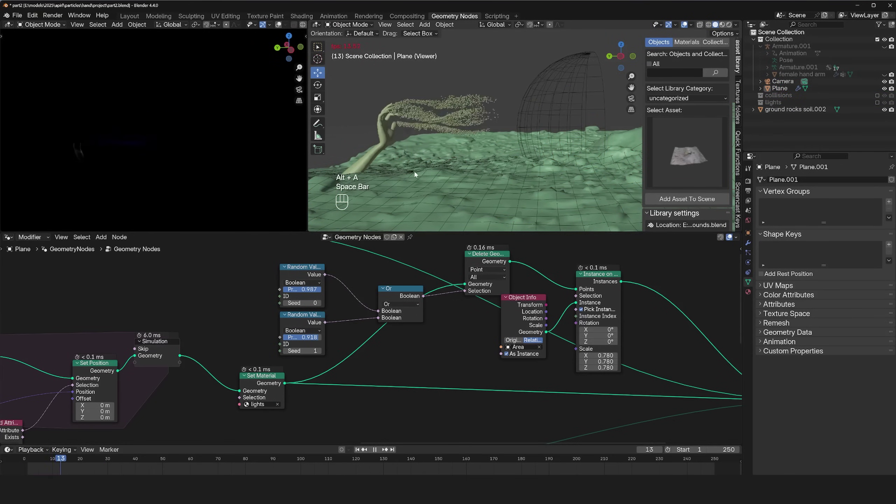
key(space)
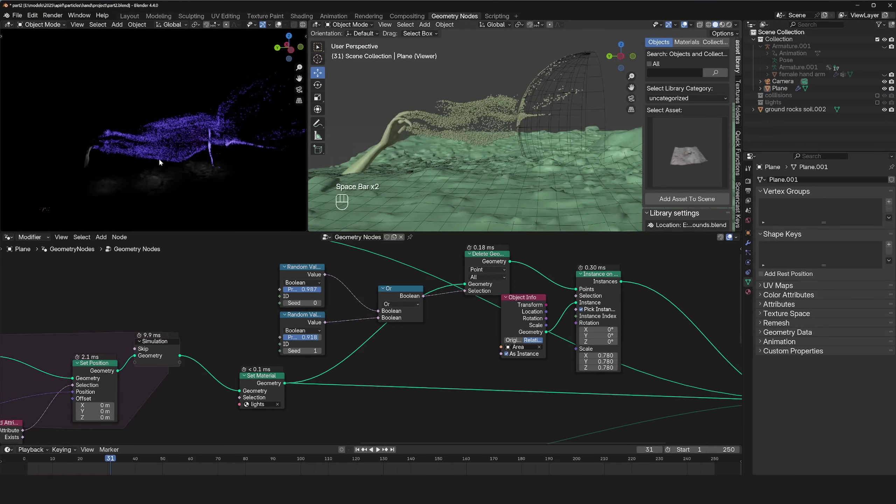
key(space)
key(space)
key(space)
key(space)
Lower the second Random Value probability to 0.892 and select the Area light
click(317, 339)
key(space)
key(space)
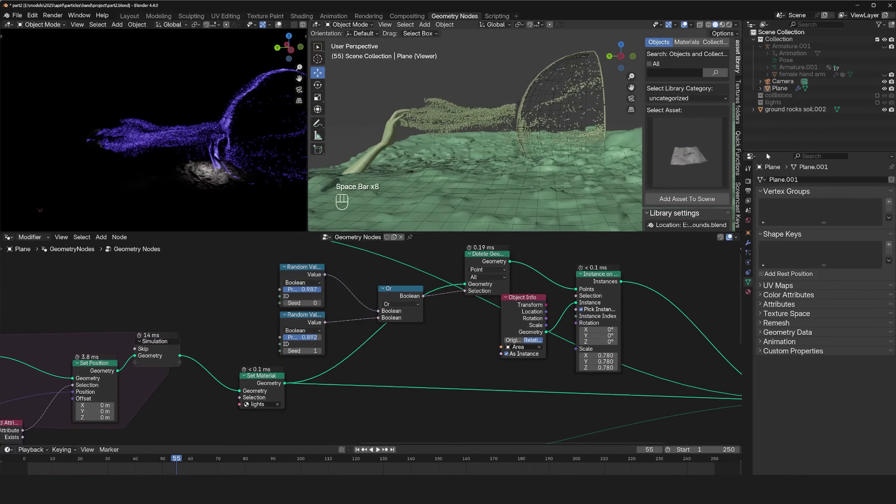
click(879, 105)
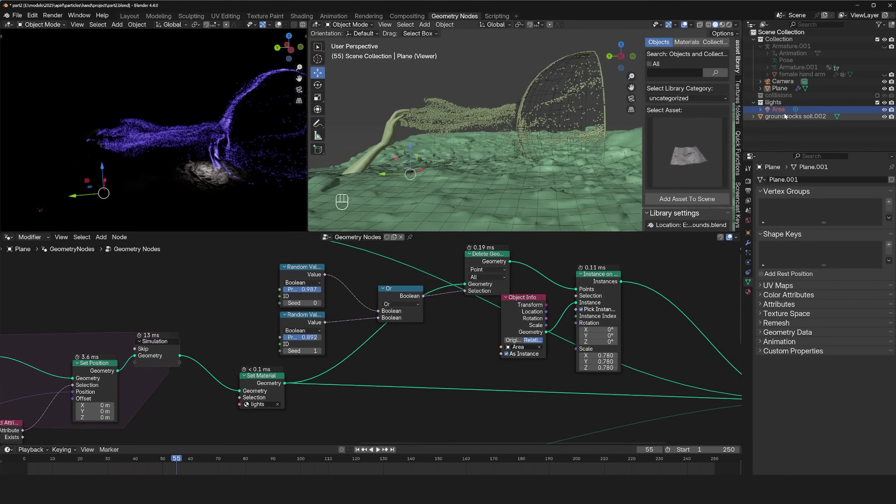
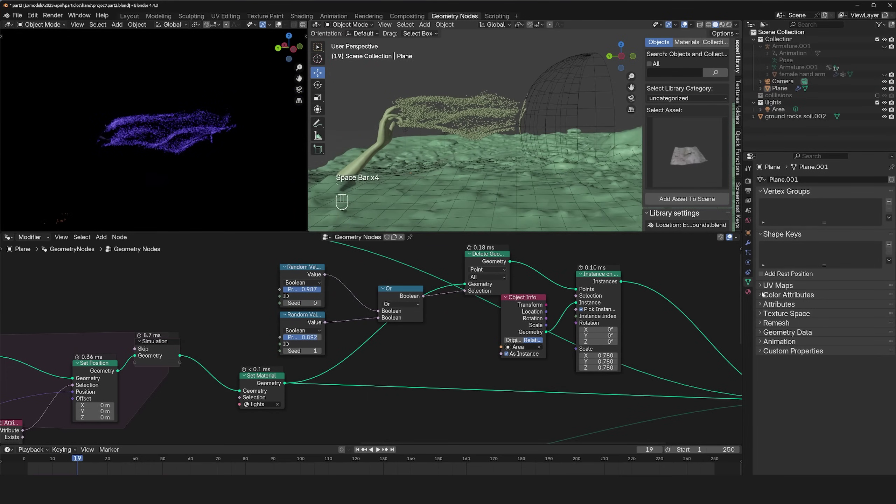
Raise the point light's power to 22.4 W and view the replayed stream through the scene camera
click(754, 293)
click(788, 111)
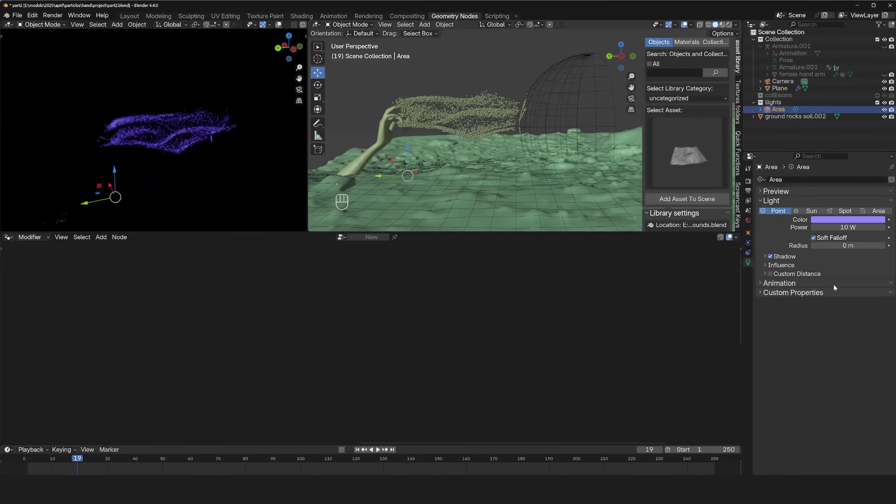
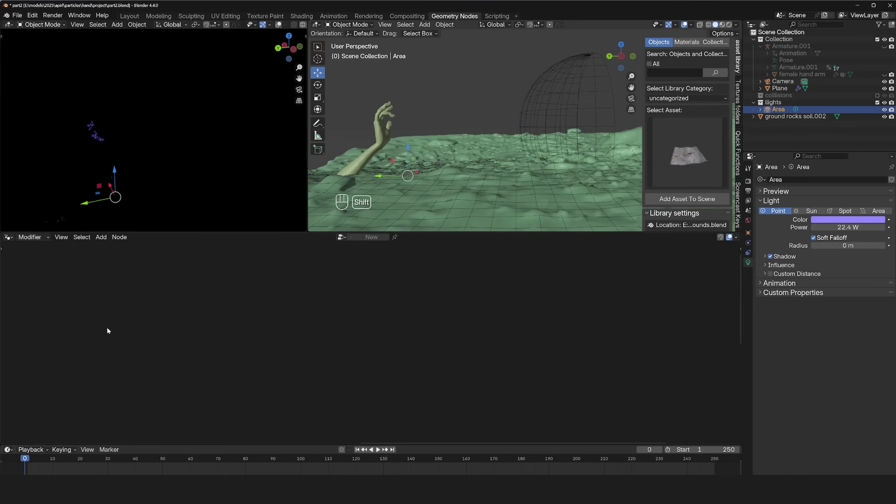
key(space)
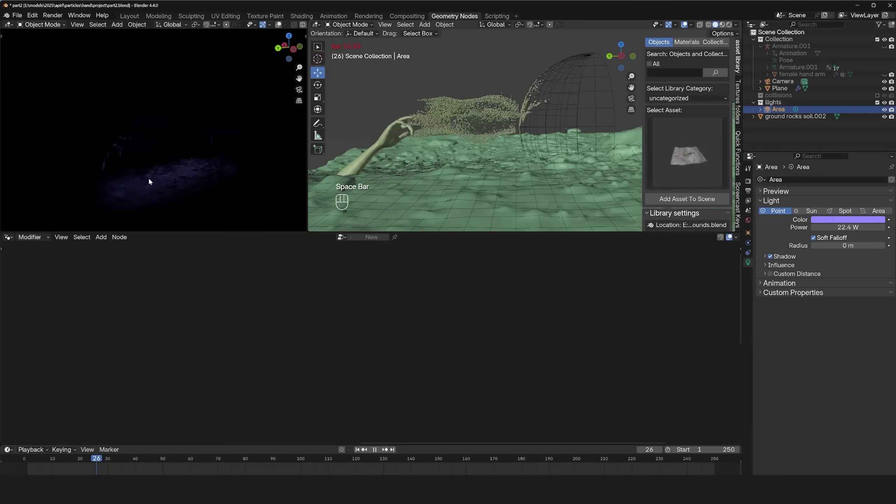
key(space)
key(KP_0)
click(752, 185)
Enable EEVEE motion blur at End on Frame with a 0.24 shutter
drag(893, 319, 712, 212)
key(space)
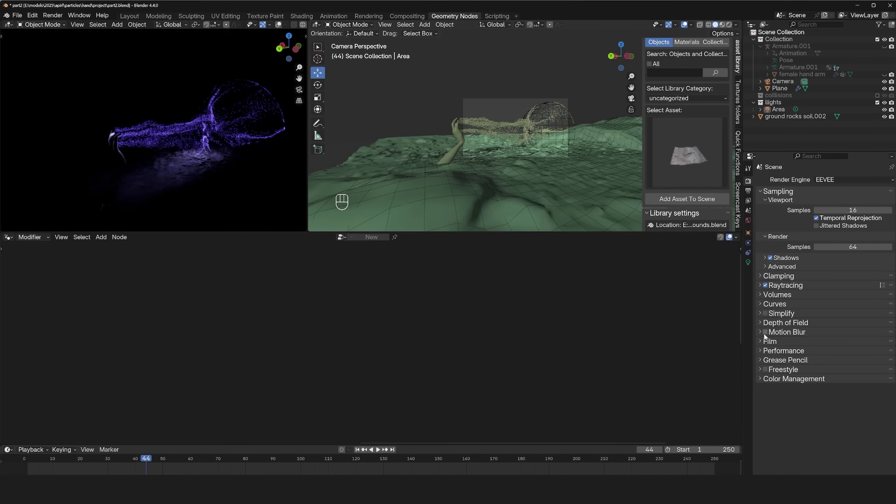
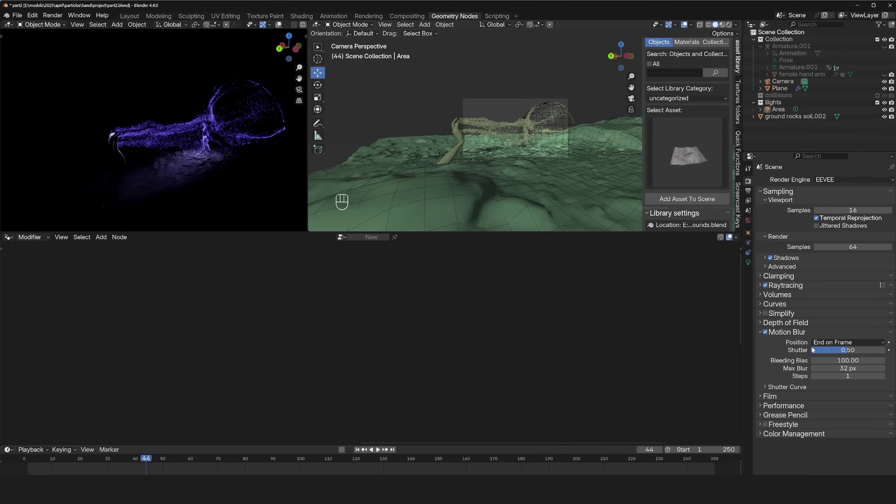
click(833, 351)
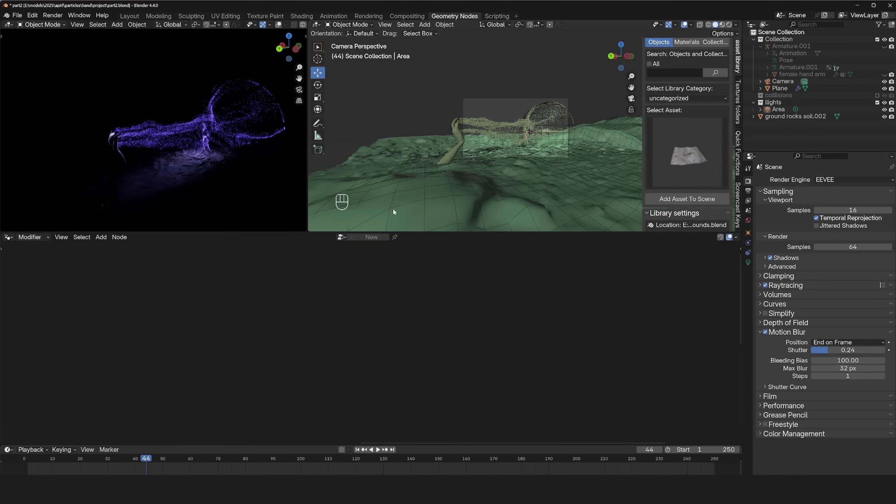
click(492, 101)
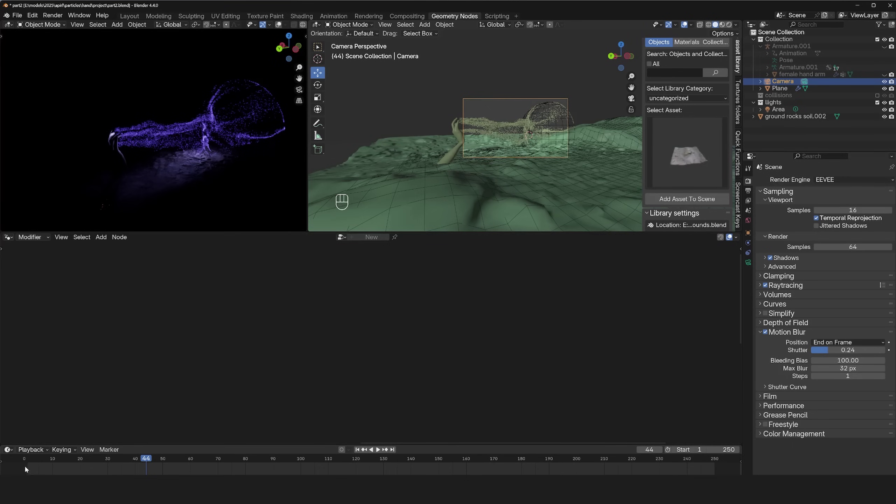
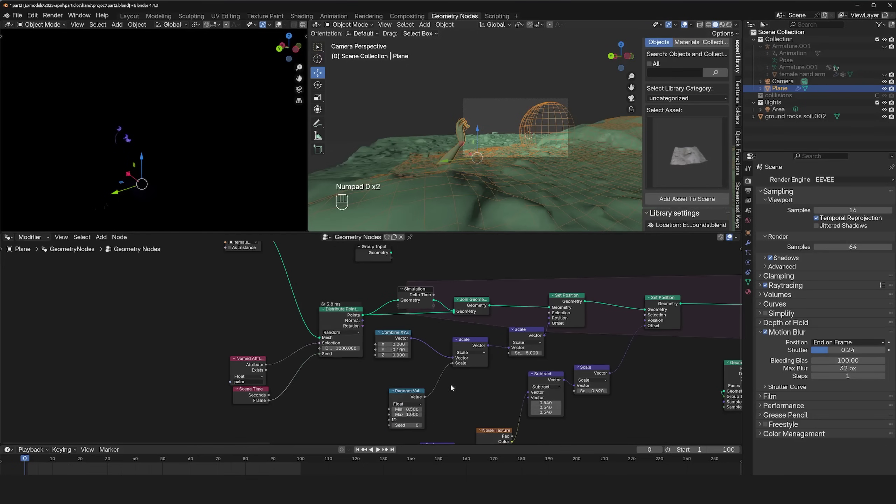
End the scene at frame 100 and add a Bake node after the Simulation Output
key(ctrl+s)
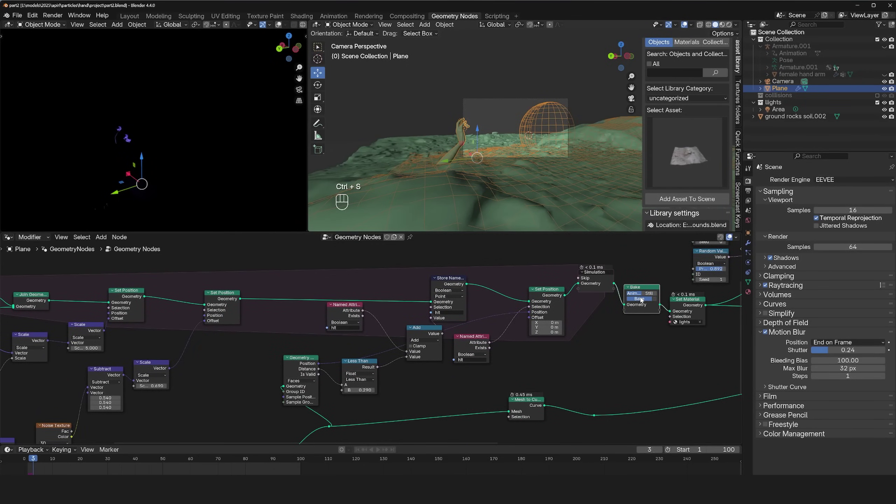